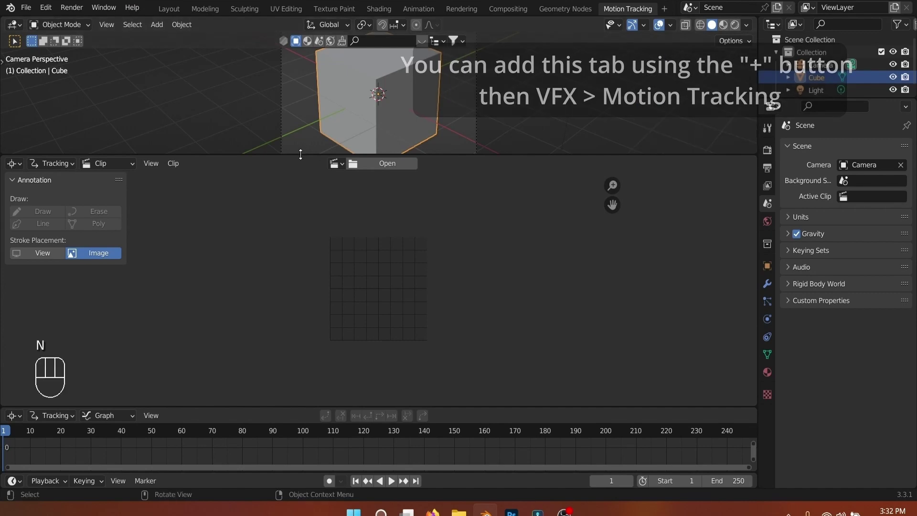
# Step: Enlarge the Movie Clip Editor so the footage view fills most of the window
pyautogui.moveTo(280, 147); pyautogui.dragTo(365, 359)
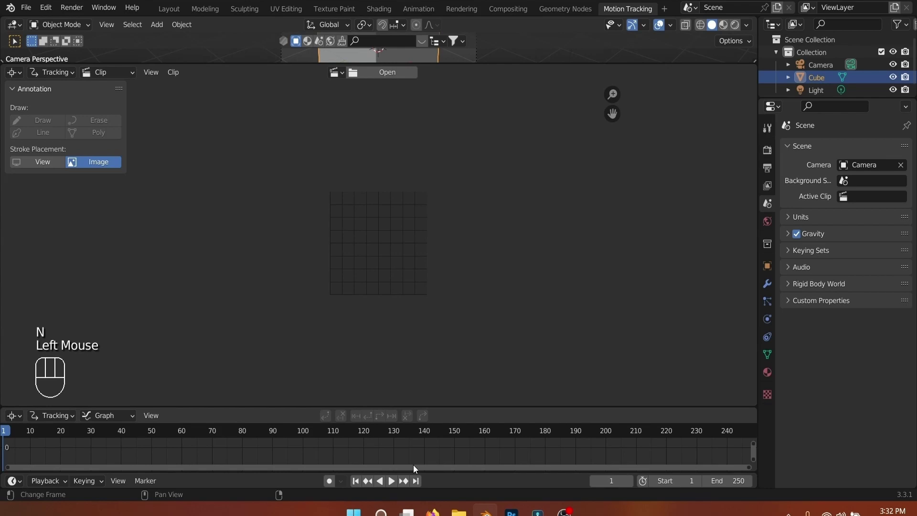
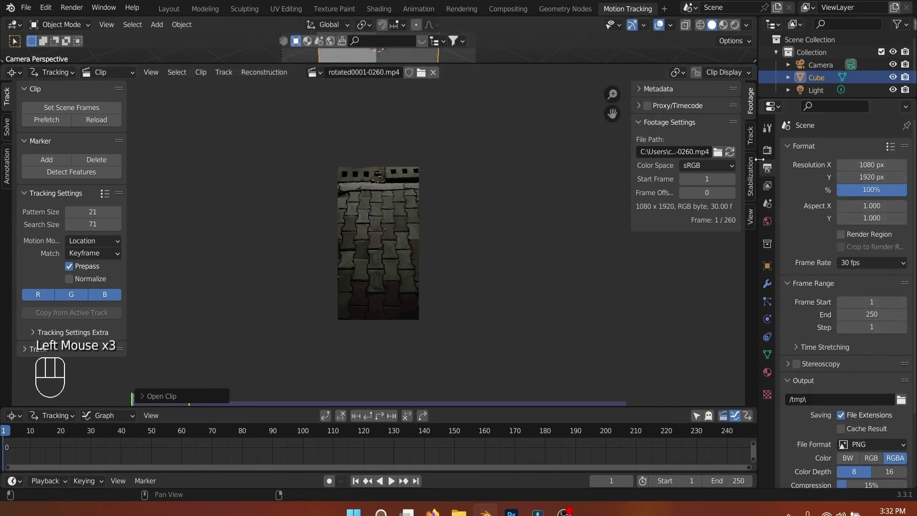
# Step: Set Color Management View Transform to Standard and enlarge the timeline area
pyautogui.click(770, 157)
pyautogui.scroll(-3)
pyautogui.click(831, 485)
pyautogui.scroll(-3)
pyautogui.moveTo(867, 405); pyautogui.dragTo(776, 412)
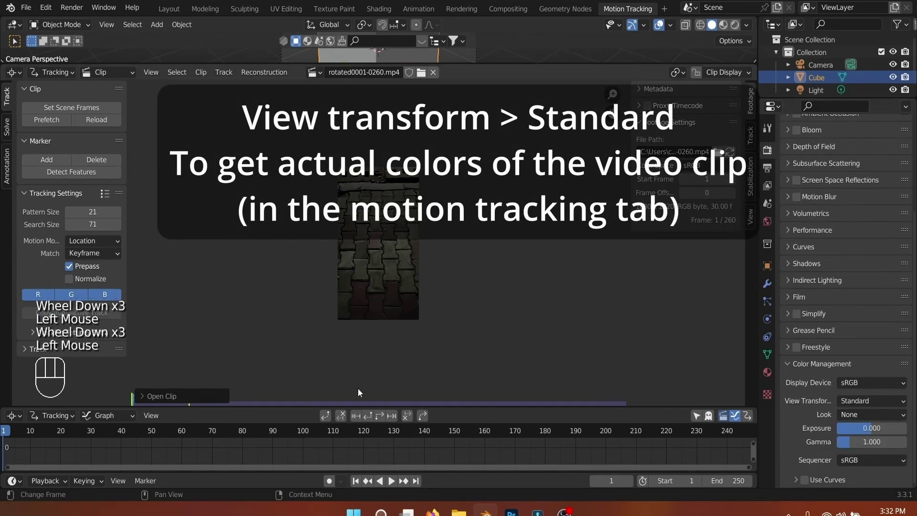
pyautogui.moveTo(482, 402); pyautogui.dragTo(406, 371)
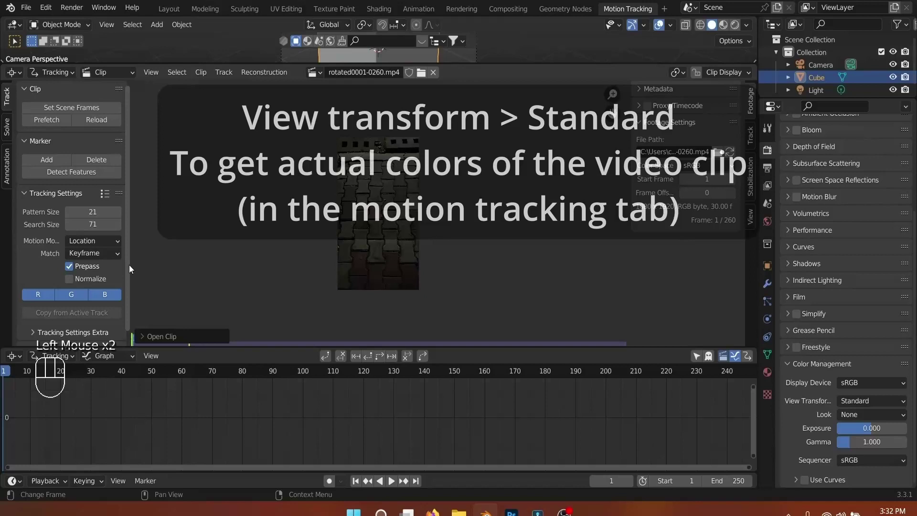
# Step: Match the scene frame range to the 260-frame clip and play through the footage
pyautogui.click(58, 112)
pyautogui.click(53, 125)
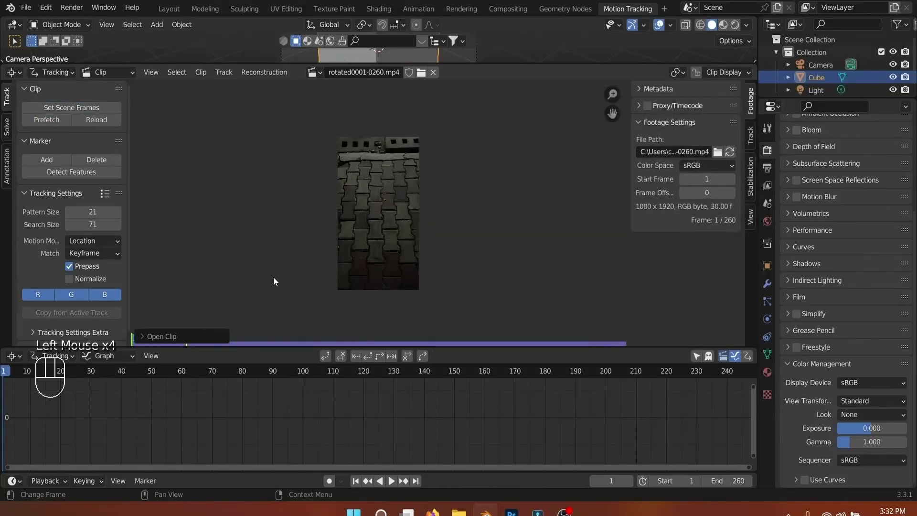
pyautogui.press('space')
pyautogui.scroll(3)
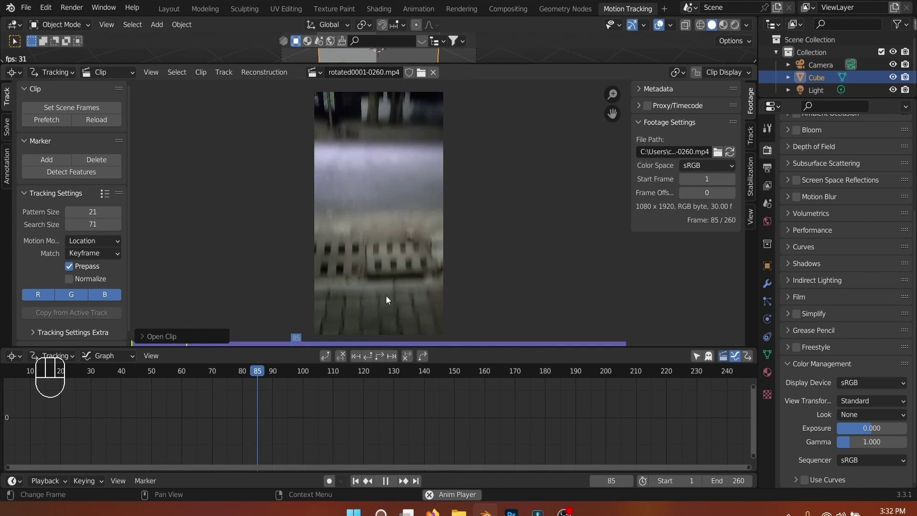
pyautogui.press('space')
# Step: Scrub the timeline through the footage to choose the section to track
pyautogui.moveTo(305, 374); pyautogui.dragTo(376, 378)
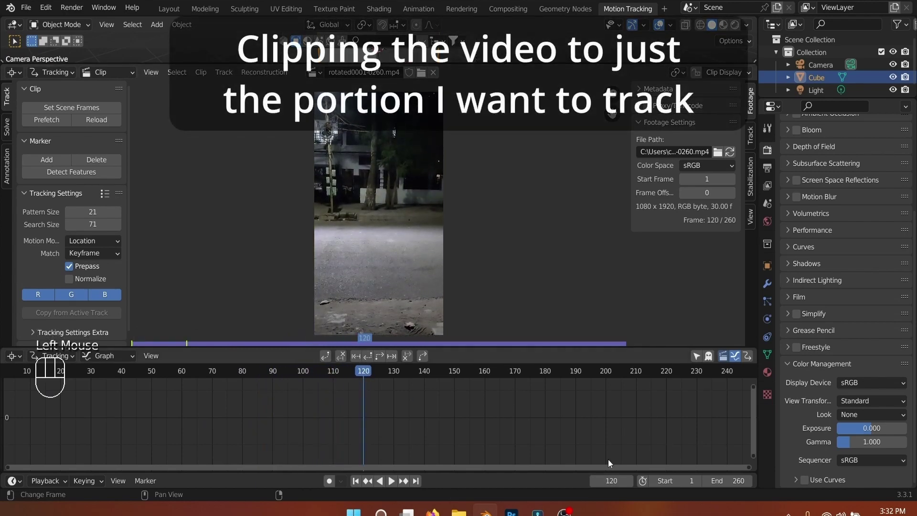
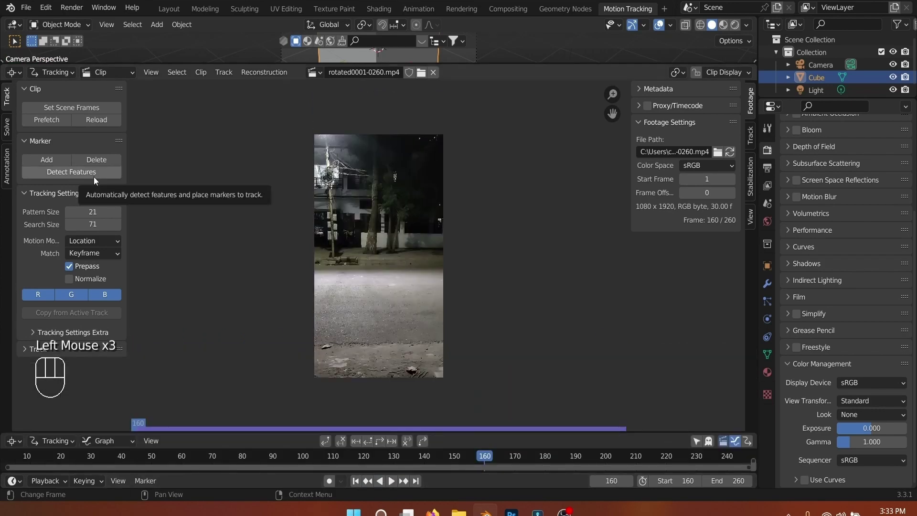
# Step: Detect features, undo, and re-detect with correlation 0.85 so markers cover street and buildings
pyautogui.click(84, 281)
pyautogui.moveTo(101, 258); pyautogui.dragTo(155, 216)
pyautogui.click(63, 176)
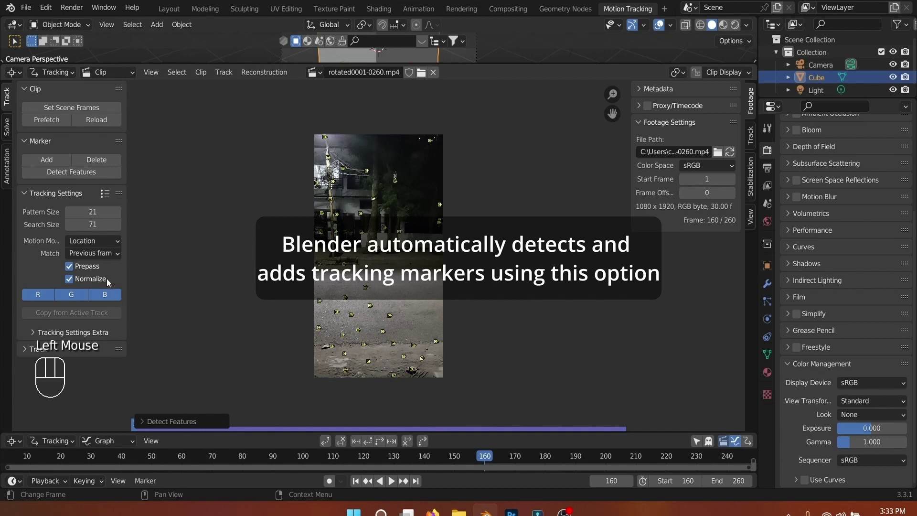
pyautogui.press('ctrl+z')
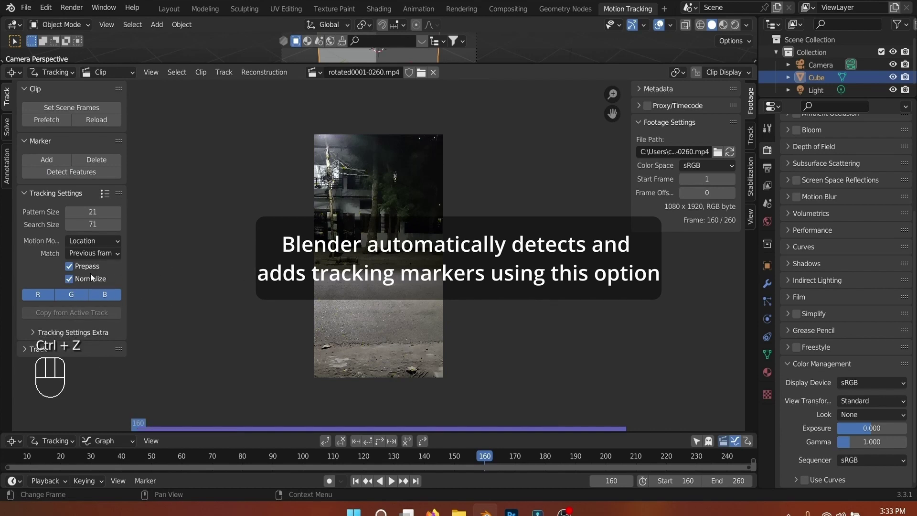
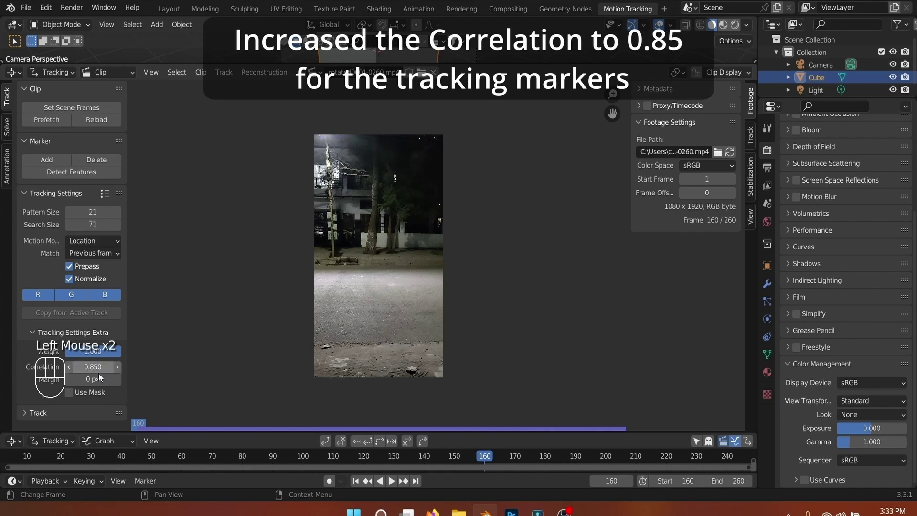
pyautogui.click(79, 181)
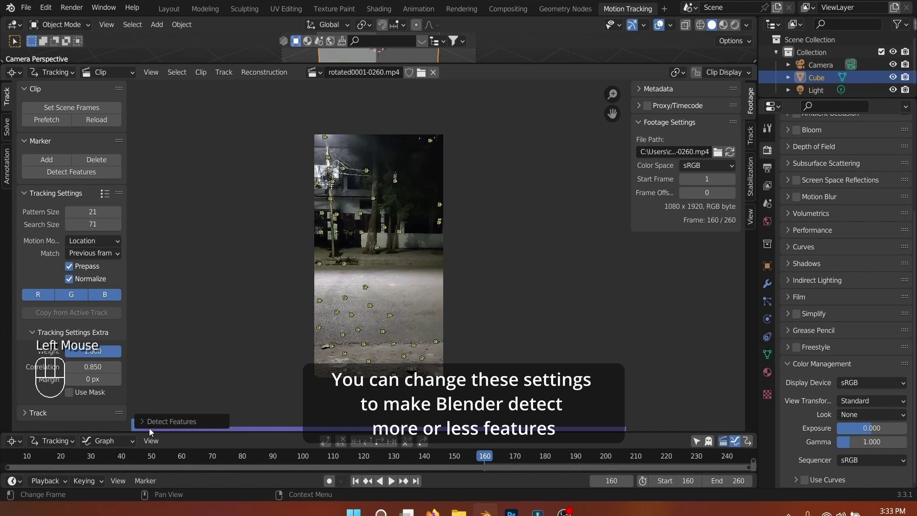
pyautogui.click(148, 426)
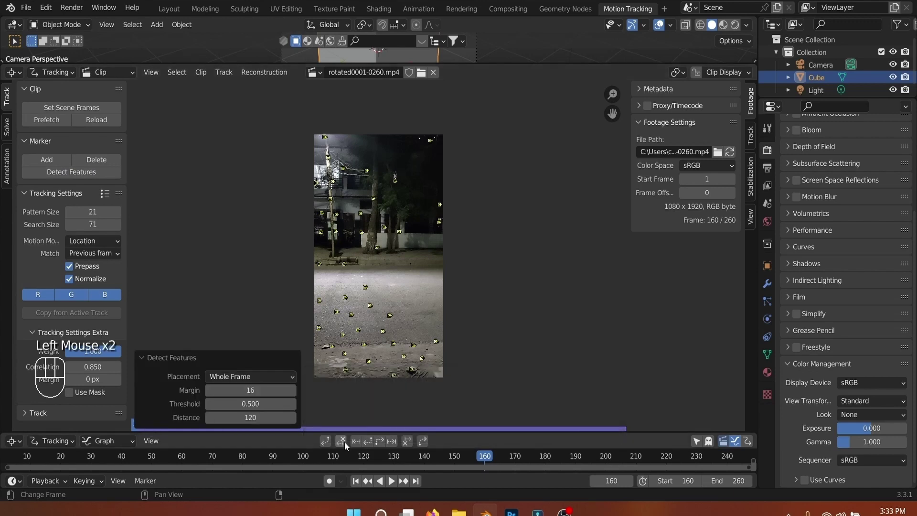
# Step: Track all markers forward, detect extra markers at frame 260 and track them backward to 160
pyautogui.click(383, 445)
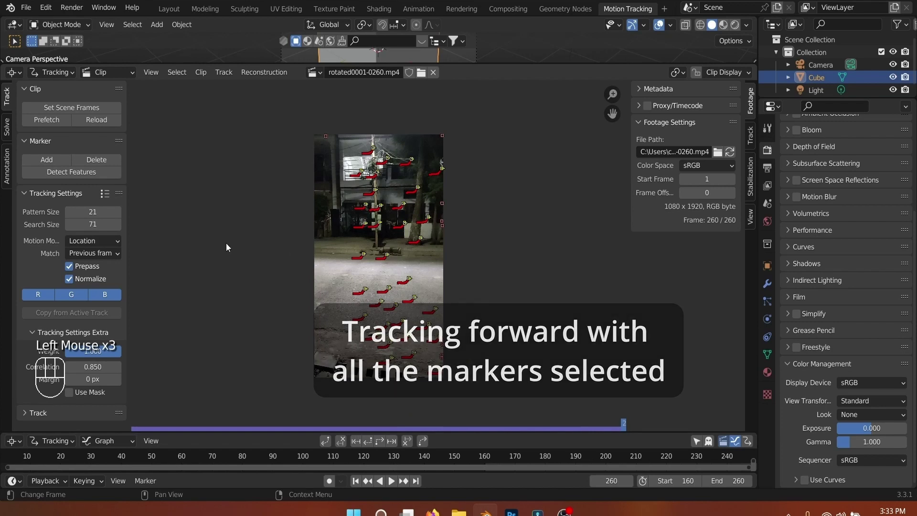
pyautogui.click(73, 178)
pyautogui.click(368, 446)
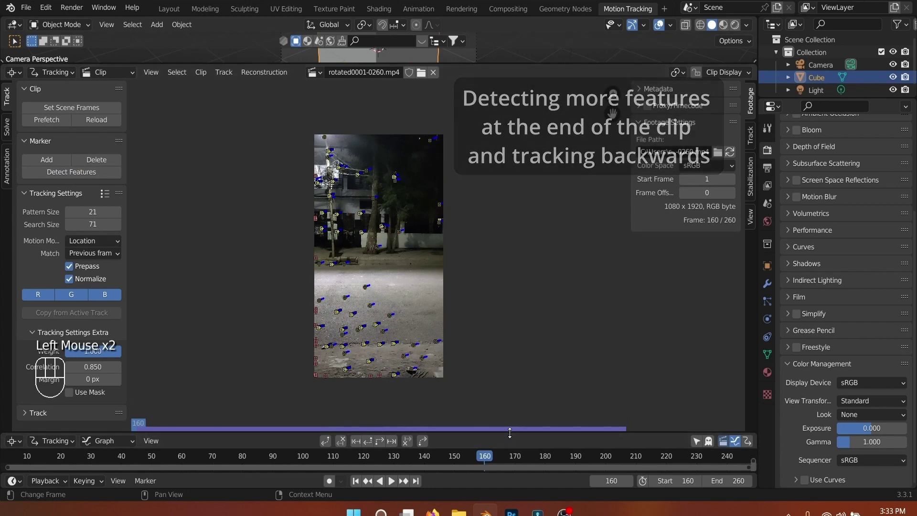
# Step: Enlarge the Graph view to check the tracking error curves, then shrink it back
pyautogui.moveTo(514, 426); pyautogui.dragTo(524, 328)
pyautogui.click(504, 470)
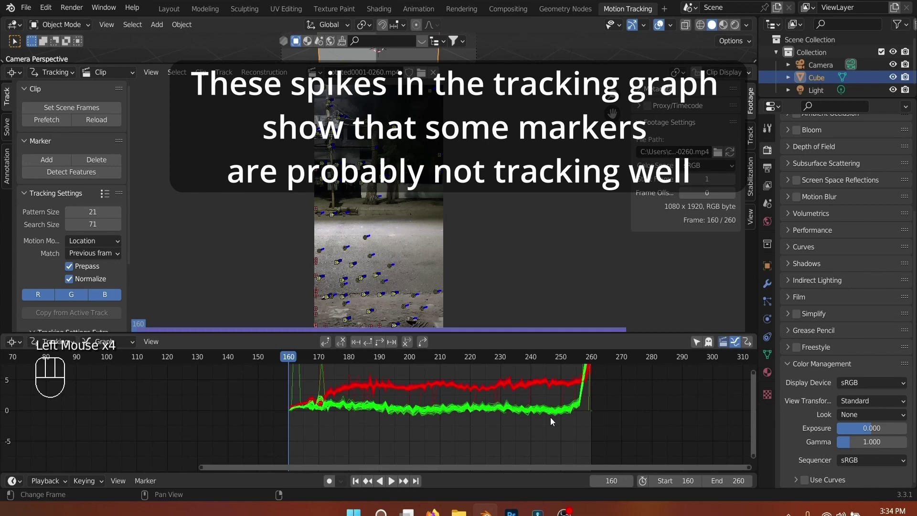
pyautogui.moveTo(754, 393); pyautogui.dragTo(749, 380)
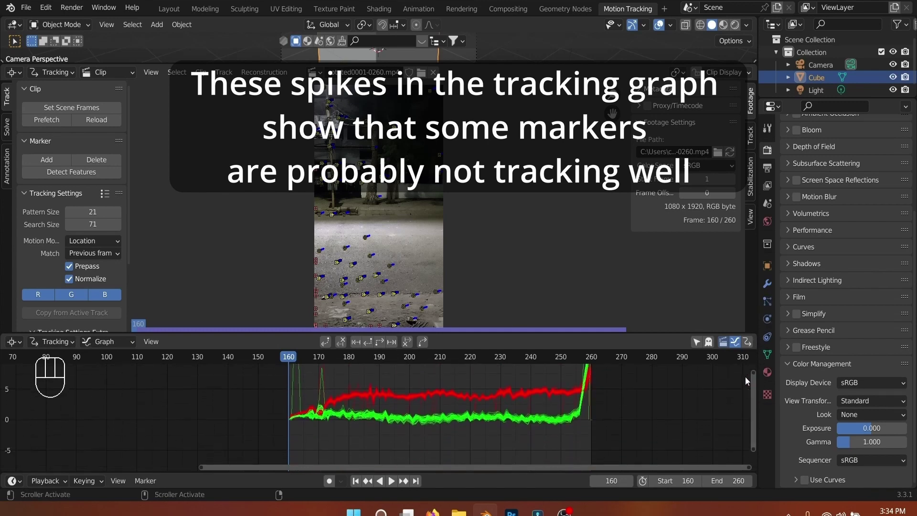
pyautogui.moveTo(523, 328); pyautogui.dragTo(179, 330)
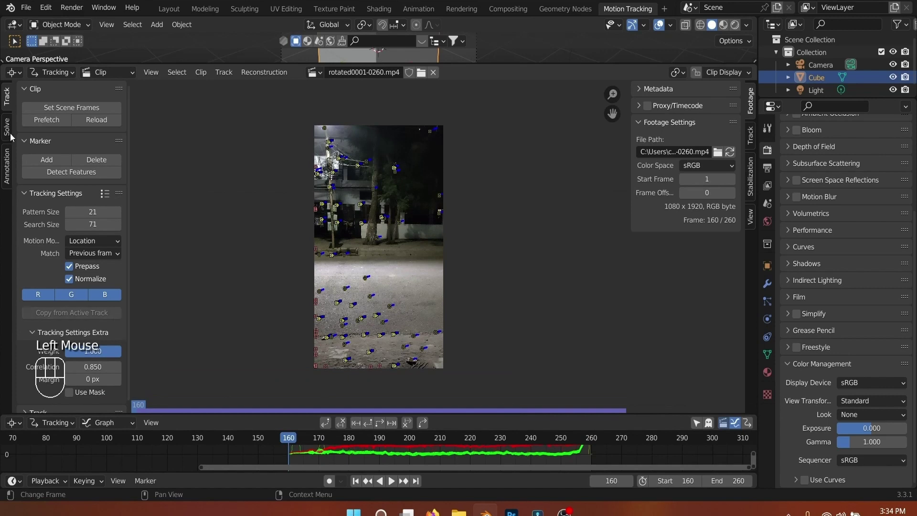
# Step: Solve camera motion with keyframes 160 and 260 and Refine Focal Length enabled
pyautogui.scroll(-3)
pyautogui.click(9, 124)
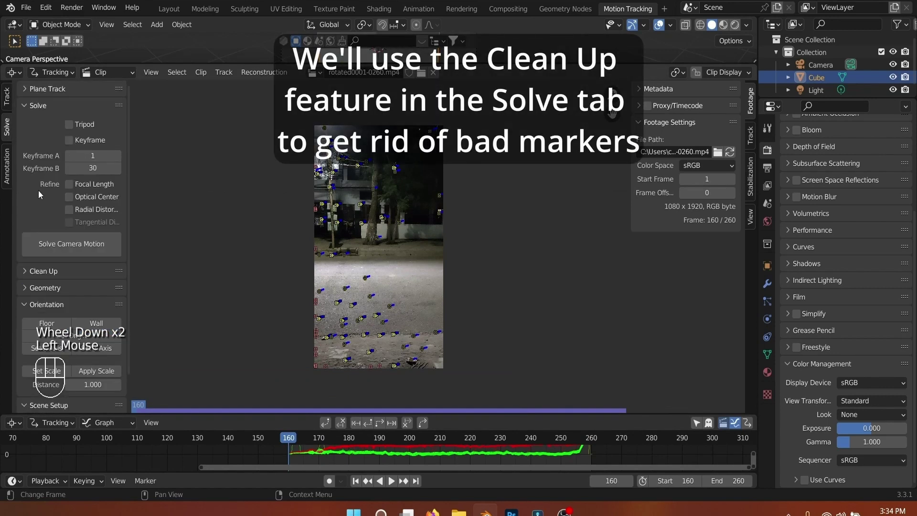
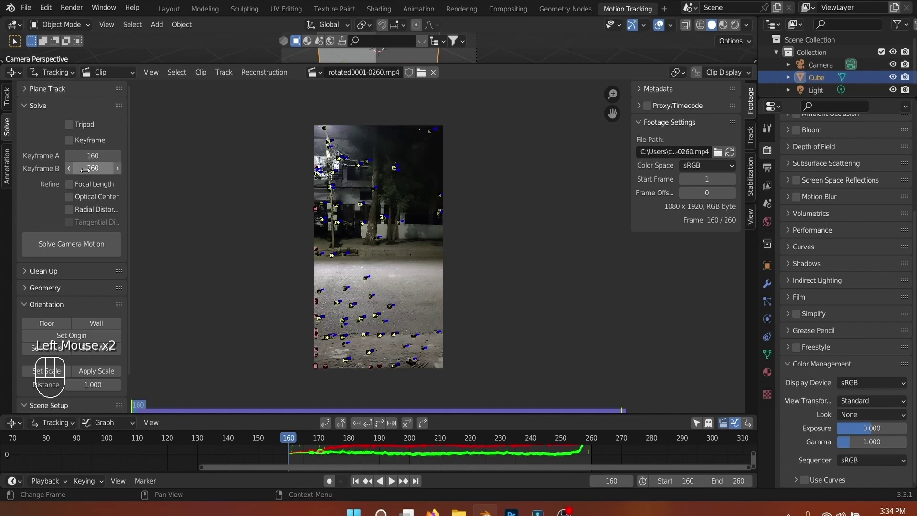
pyautogui.click(74, 187)
pyautogui.moveTo(60, 241); pyautogui.dragTo(273, 209)
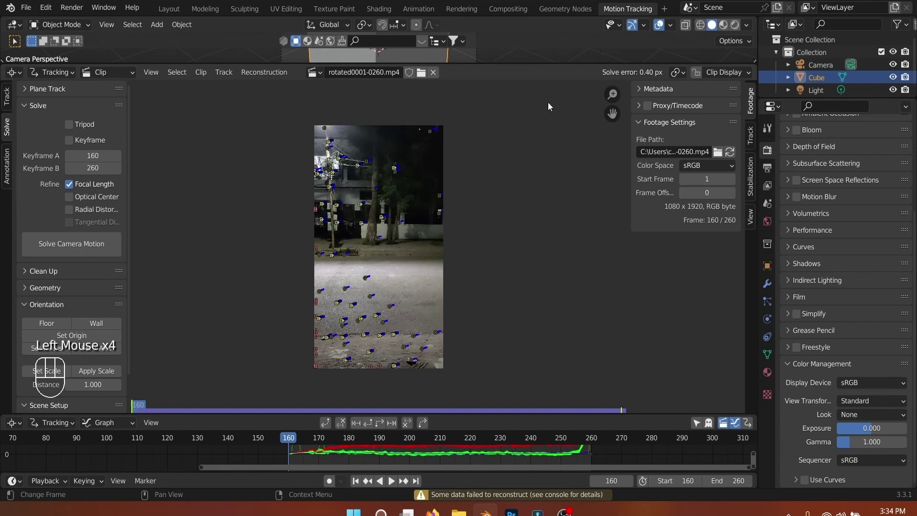
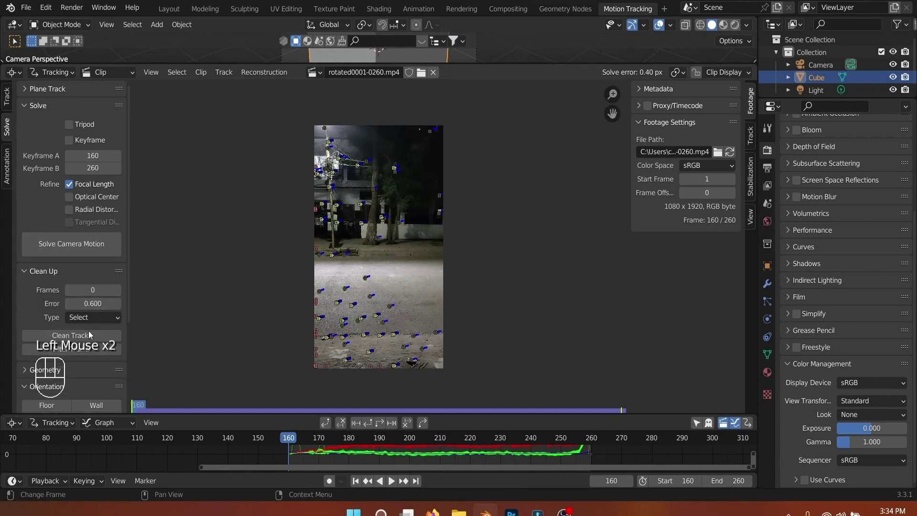
pyautogui.click(408, 287)
# Step: Clean up and delete badly tracking markers, re-solve to 0.30 px error, and play back
pyautogui.click(94, 344)
pyautogui.moveTo(730, 79); pyautogui.dragTo(608, 249)
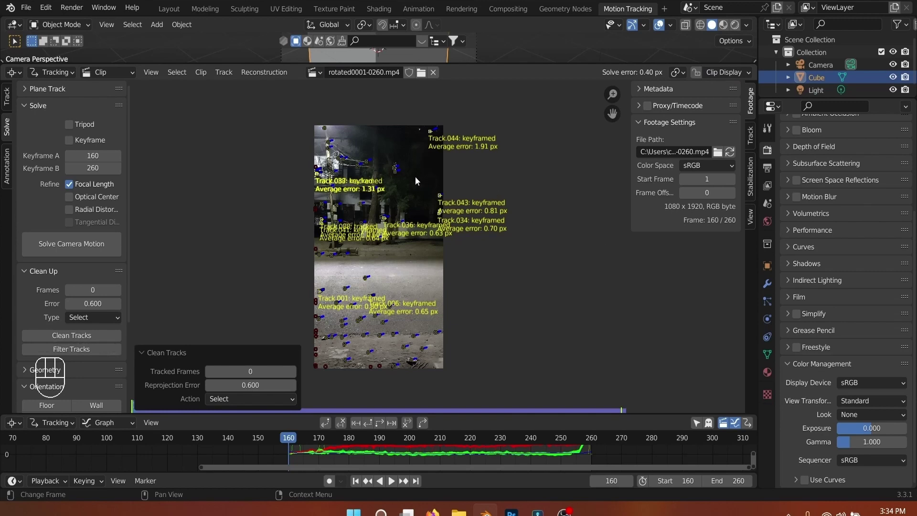
pyautogui.press('x')
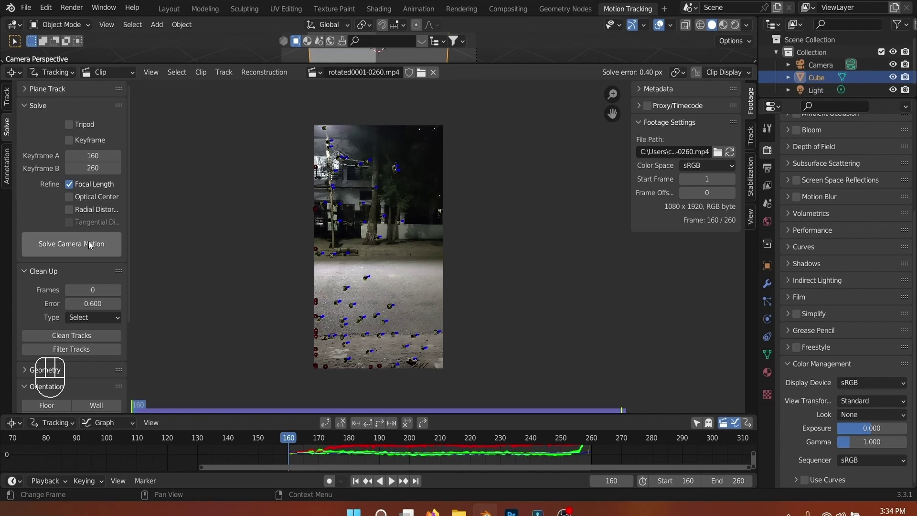
pyautogui.click(95, 247)
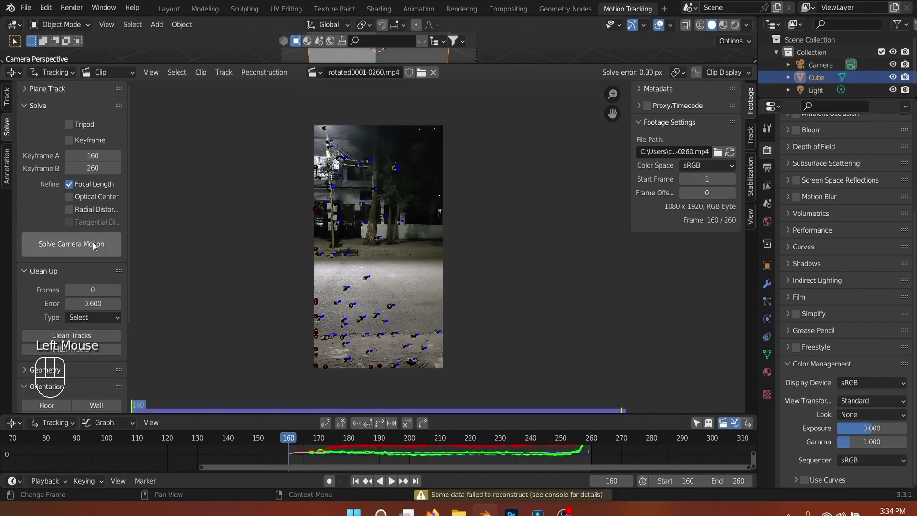
pyautogui.press('space')
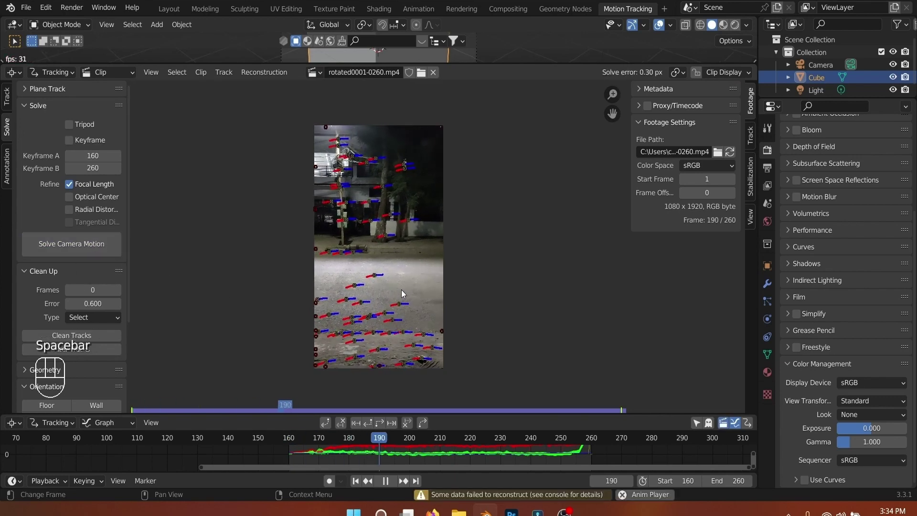
# Step: Stop playback and enlarge the 3D Viewport showing the cube above the clip editor
pyautogui.scroll(3)
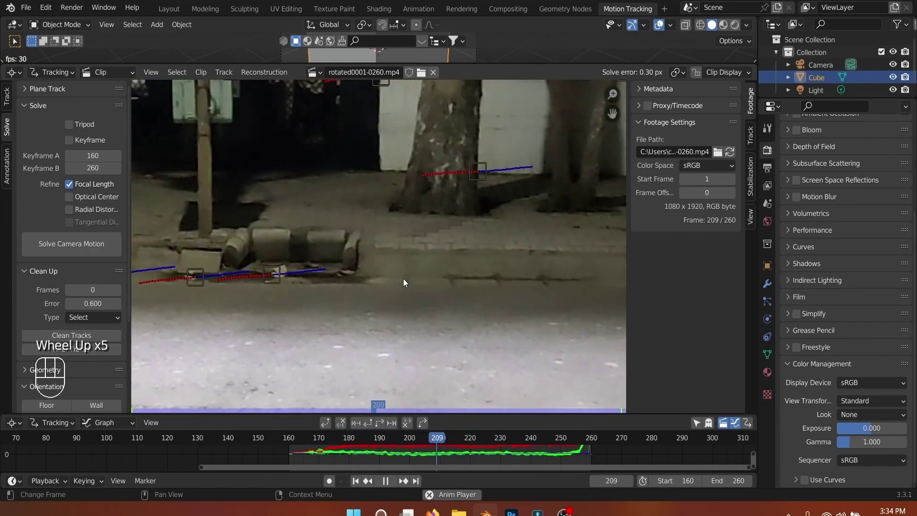
pyautogui.scroll(-3)
pyautogui.press('space')
pyautogui.click(354, 483)
pyautogui.moveTo(520, 59); pyautogui.dragTo(417, 248)
pyautogui.scroll(-3)
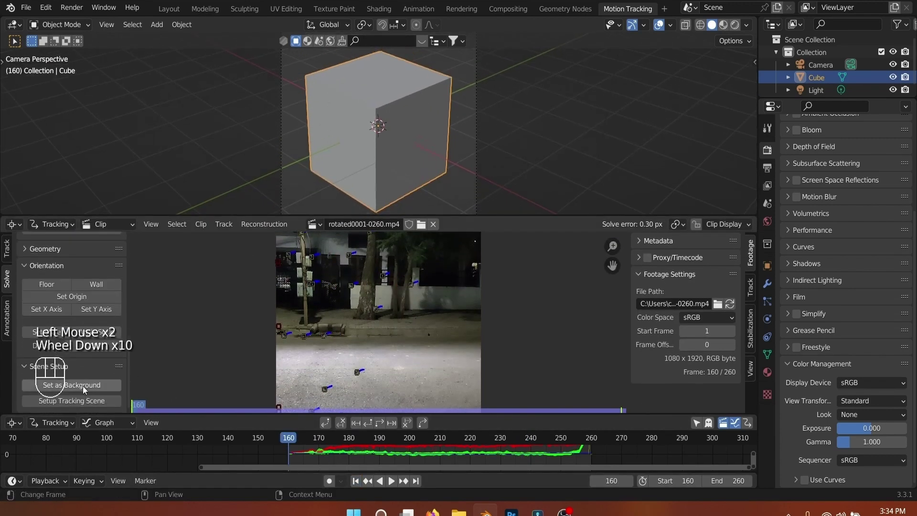
# Step: Set the clip as background, set up the tracking scene, select all tracks and the Camera object
pyautogui.click(86, 391)
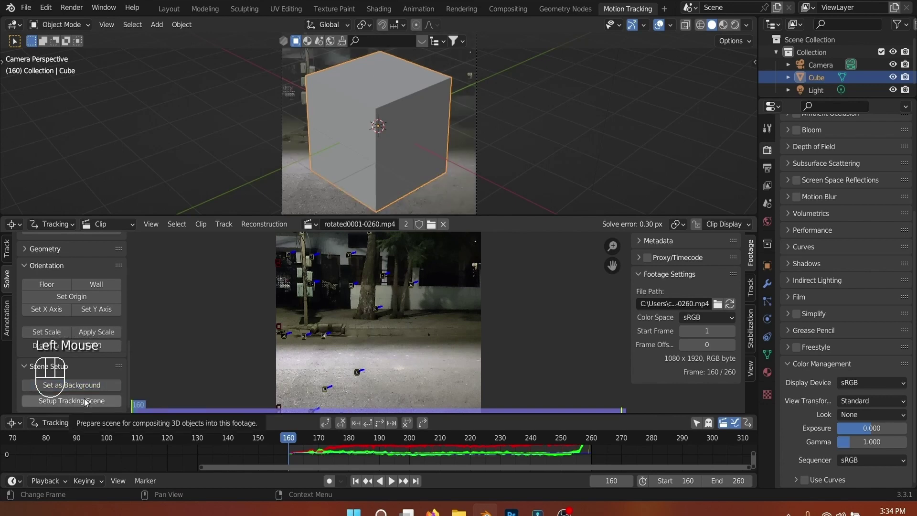
pyautogui.click(88, 401)
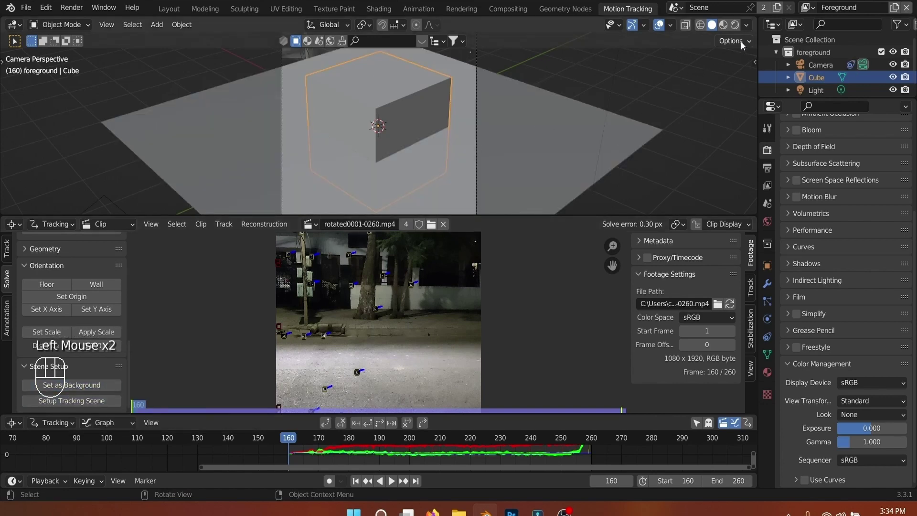
pyautogui.scroll(-3)
pyautogui.moveTo(549, 123); pyautogui.dragTo(445, 90)
pyautogui.scroll(-3)
pyautogui.scroll(3)
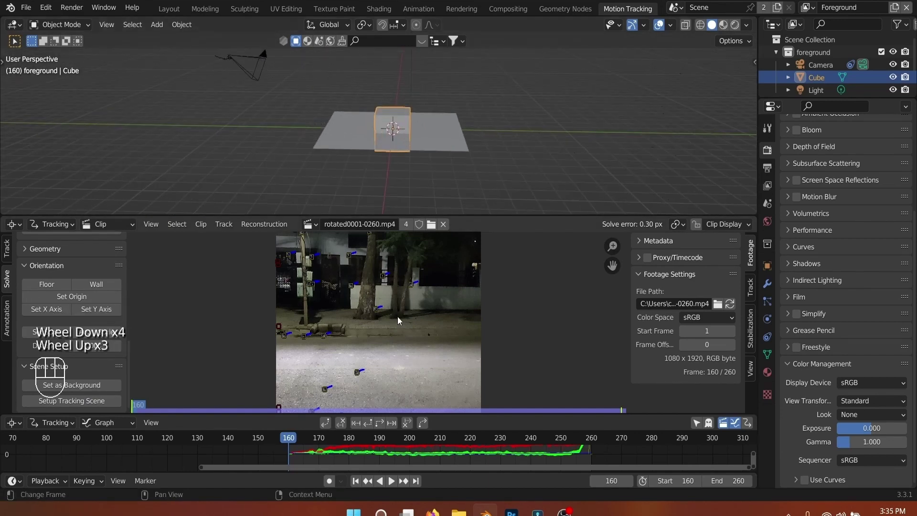
pyautogui.press('a')
pyautogui.click(263, 72)
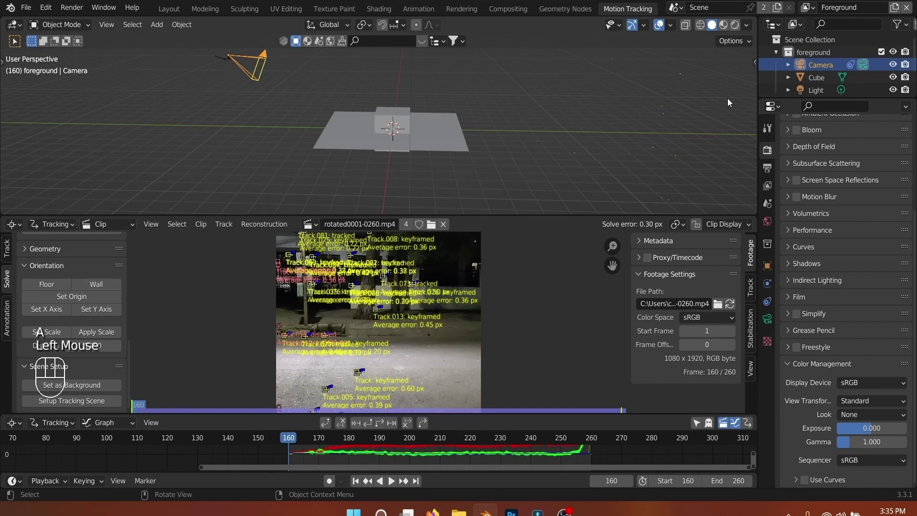
# Step: Orbit the 3D view to inspect the reconstructed track points, then enlarge the clip editor
pyautogui.scroll(-3)
pyautogui.moveTo(595, 173); pyautogui.dragTo(490, 140)
pyautogui.scroll(-3)
pyautogui.scroll(3)
pyautogui.scroll(-3)
pyautogui.moveTo(521, 156); pyautogui.dragTo(491, 135)
pyautogui.scroll(-3)
pyautogui.moveTo(500, 130); pyautogui.dragTo(597, 82)
pyautogui.moveTo(672, 30); pyautogui.dragTo(512, 194)
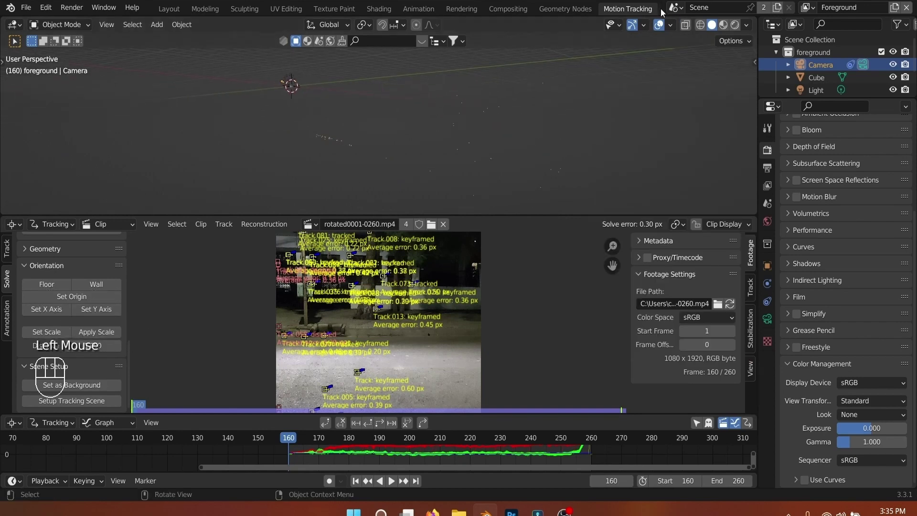
pyautogui.scroll(-3)
pyautogui.moveTo(475, 158); pyautogui.dragTo(469, 141)
pyautogui.scroll(3)
pyautogui.scroll(-3)
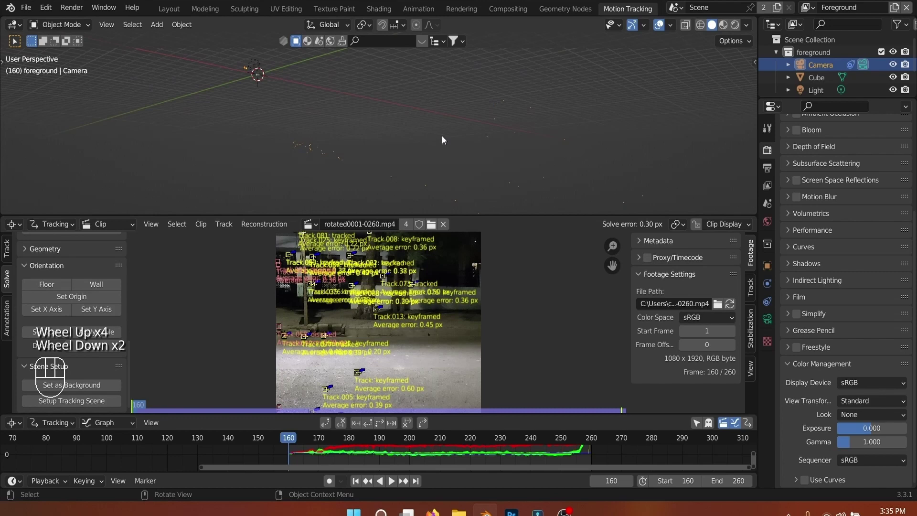
pyautogui.moveTo(504, 212); pyautogui.dragTo(477, 181)
# Step: Deselect all, pan to the road and select markers Track.077 and Track.024
pyautogui.click(451, 284)
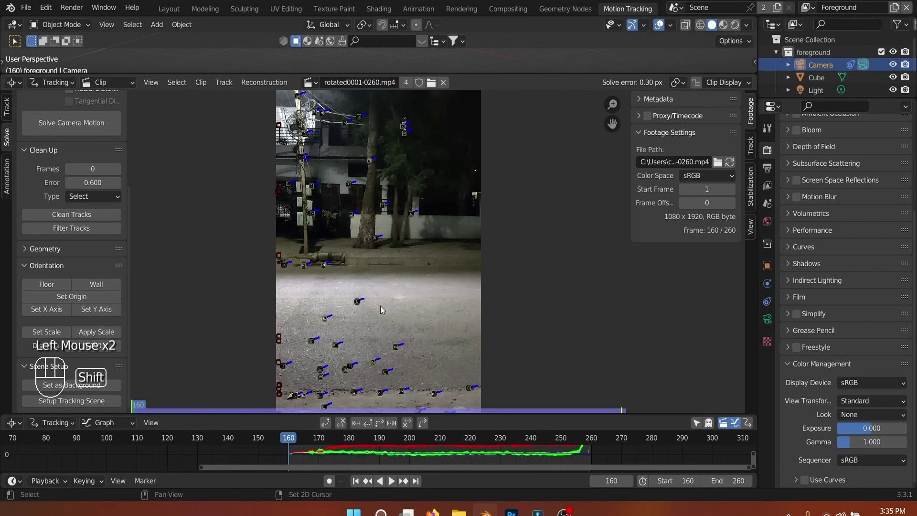
pyautogui.moveTo(385, 309); pyautogui.dragTo(421, 223)
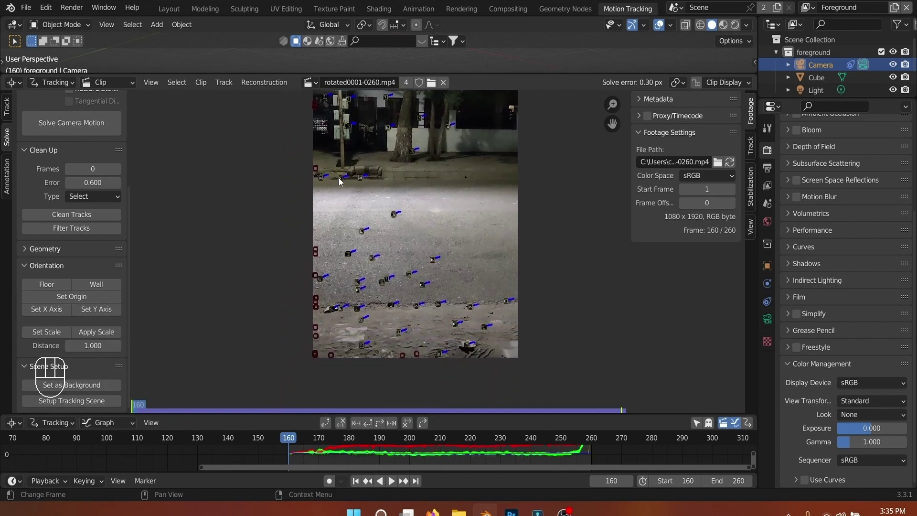
pyautogui.click(342, 181)
pyautogui.scroll(3)
pyautogui.click(323, 344)
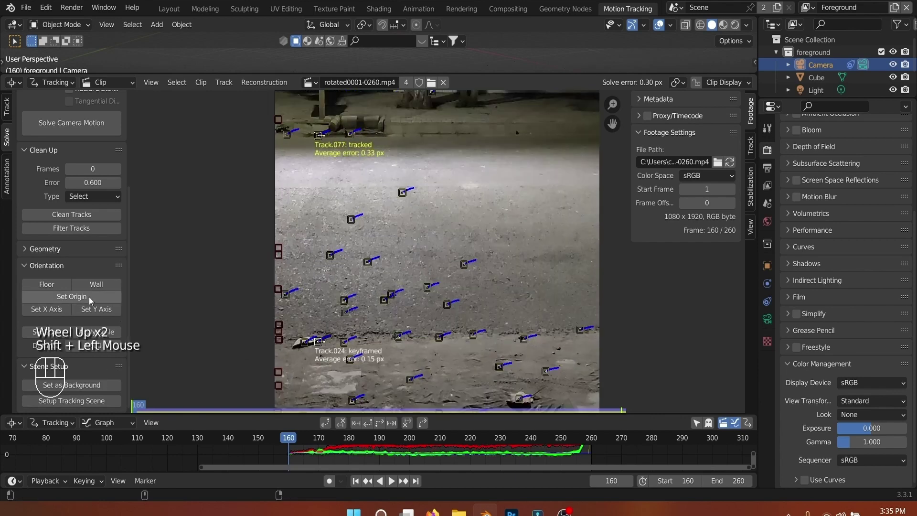
pyautogui.scroll(-3)
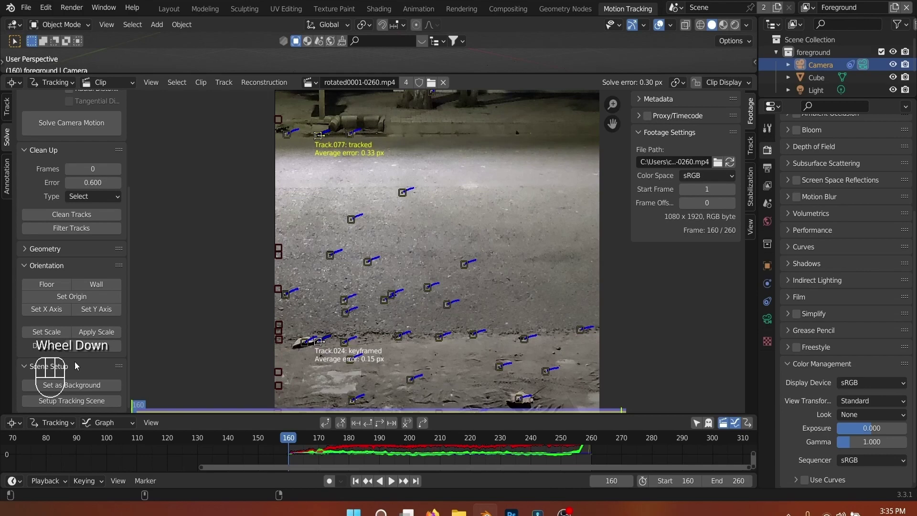
# Step: Shrink the clip editor to give the 3D viewport more room again
pyautogui.moveTo(663, 69); pyautogui.dragTo(634, 166)
pyautogui.click(47, 12)
pyautogui.scroll(-3)
pyautogui.scroll(-3)
# Step: Orbit the 3D view around the reconstruction with the cube and ground plane
pyautogui.scroll(3)
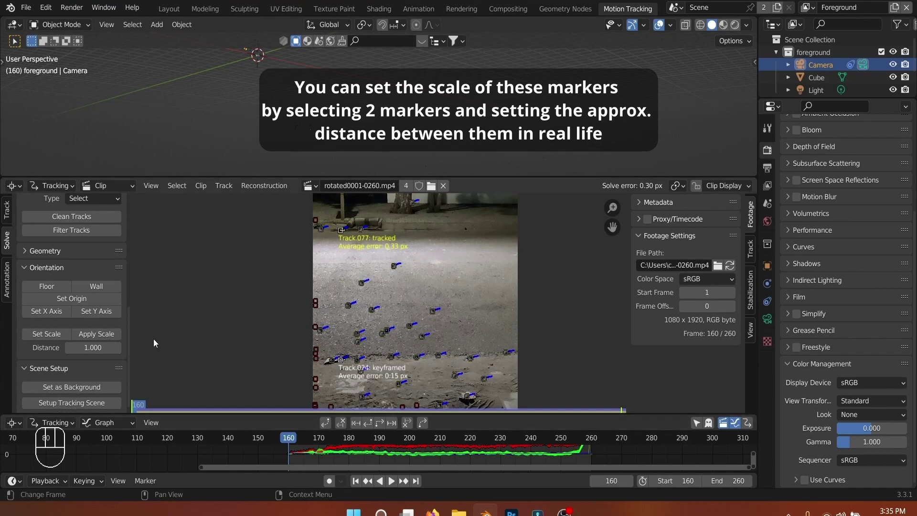
pyautogui.moveTo(362, 365); pyautogui.dragTo(363, 364)
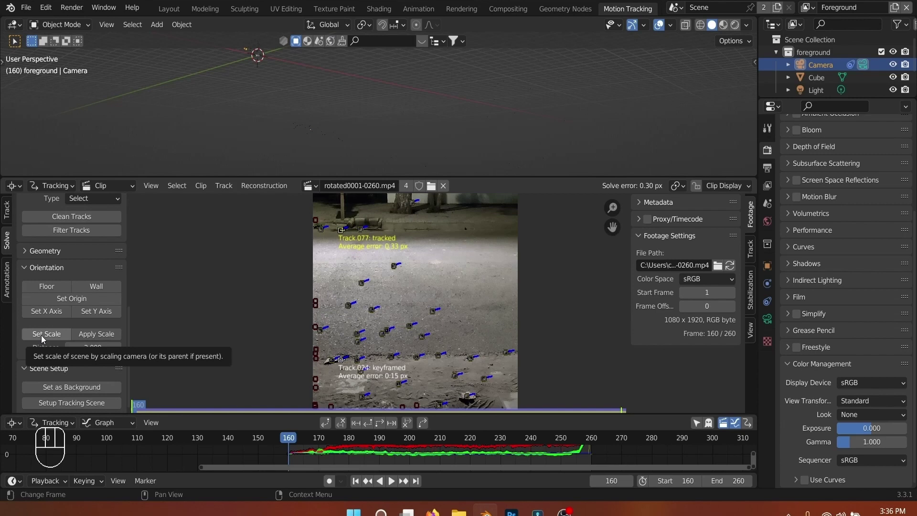
pyautogui.click(45, 340)
pyautogui.scroll(-3)
pyautogui.moveTo(249, 101); pyautogui.dragTo(231, 115)
pyautogui.scroll(-3)
pyautogui.scroll(3)
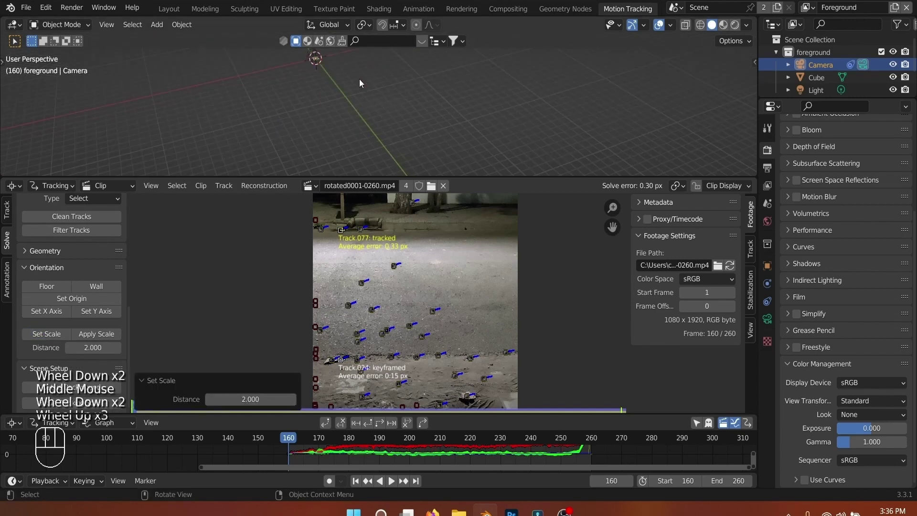
pyautogui.scroll(3)
# Step: Select every tracking marker in the clip editor and keep orbiting the 3D view
pyautogui.press('a')
pyautogui.middleClick(367, 171)
pyautogui.scroll(3)
pyautogui.moveTo(343, 109); pyautogui.dragTo(342, 94)
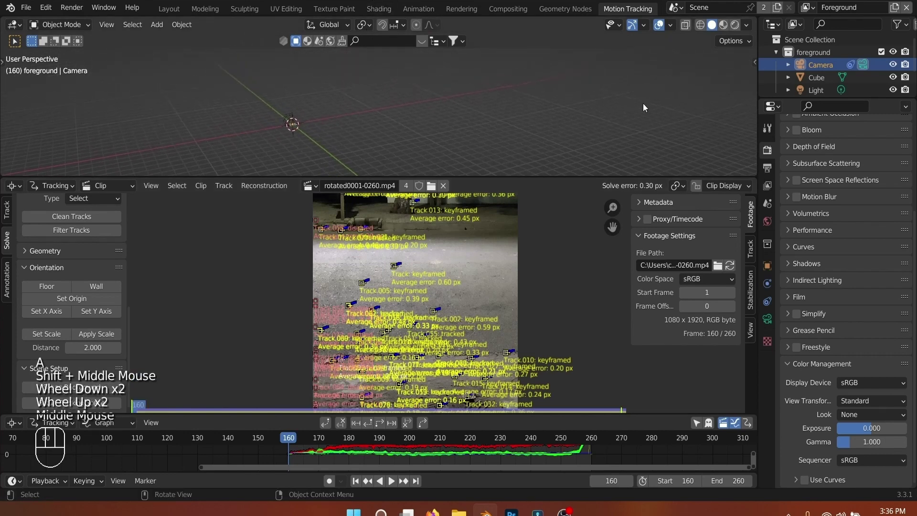
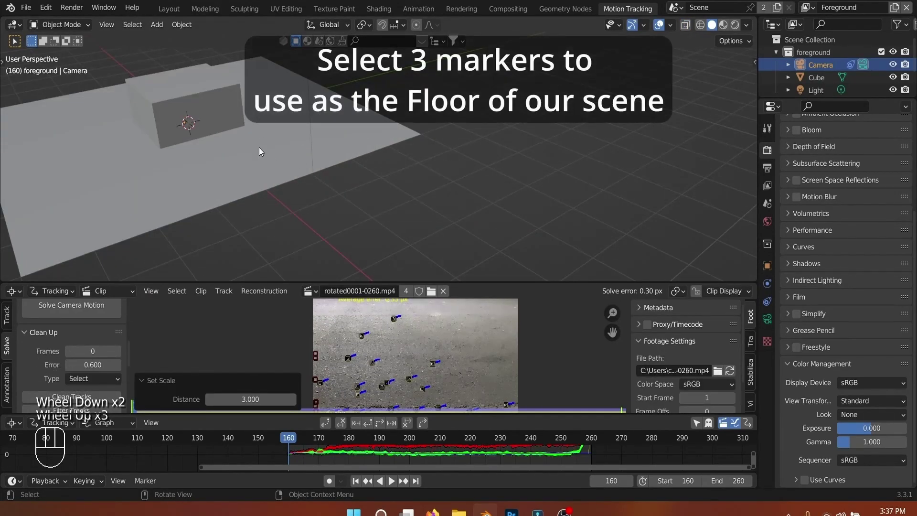
# Step: Look through the scene camera and enlarge the clip editor to show the road markers
pyautogui.press('ctrl+z')
pyautogui.press('KP_0')
pyautogui.moveTo(470, 277); pyautogui.dragTo(408, 211)
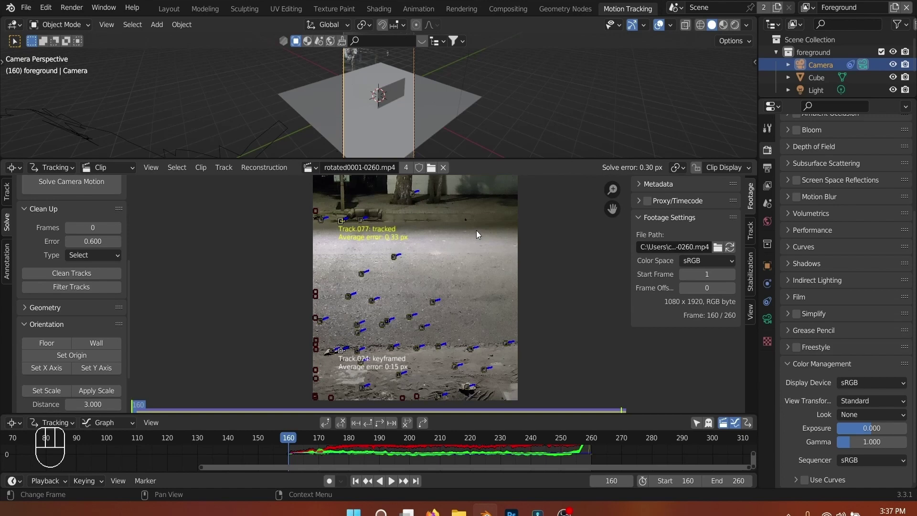
pyautogui.click(344, 222)
pyautogui.moveTo(343, 306); pyautogui.dragTo(342, 222)
# Step: Select three road markers including Track.002 as the floor and play the clip through the camera
pyautogui.click(343, 353)
pyautogui.click(436, 306)
pyautogui.click(49, 348)
pyautogui.scroll(-3)
pyautogui.moveTo(479, 159); pyautogui.dragTo(432, 308)
pyautogui.scroll(3)
pyautogui.moveTo(411, 226); pyautogui.dragTo(393, 182)
pyautogui.scroll(3)
pyautogui.scroll(-3)
# Step: Stop playback and show the camera's Object Data properties down to Background Images
pyautogui.press('space')
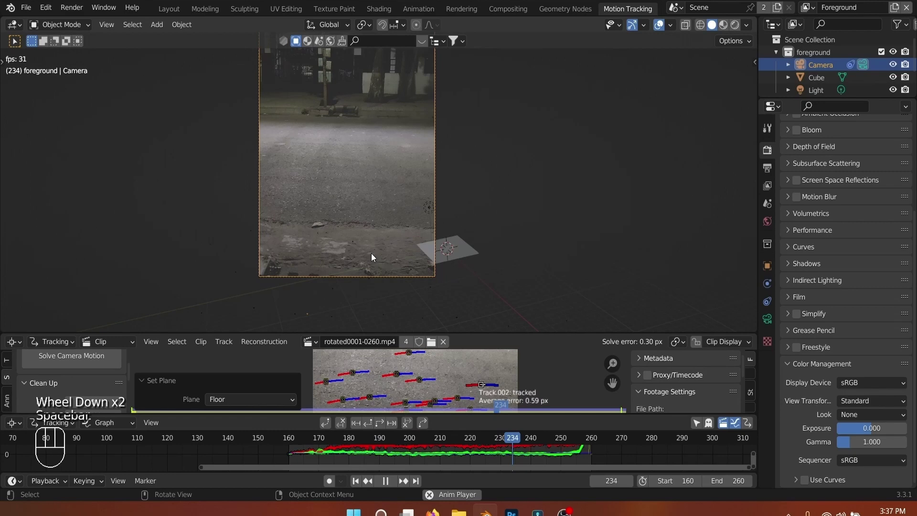
pyautogui.press('space')
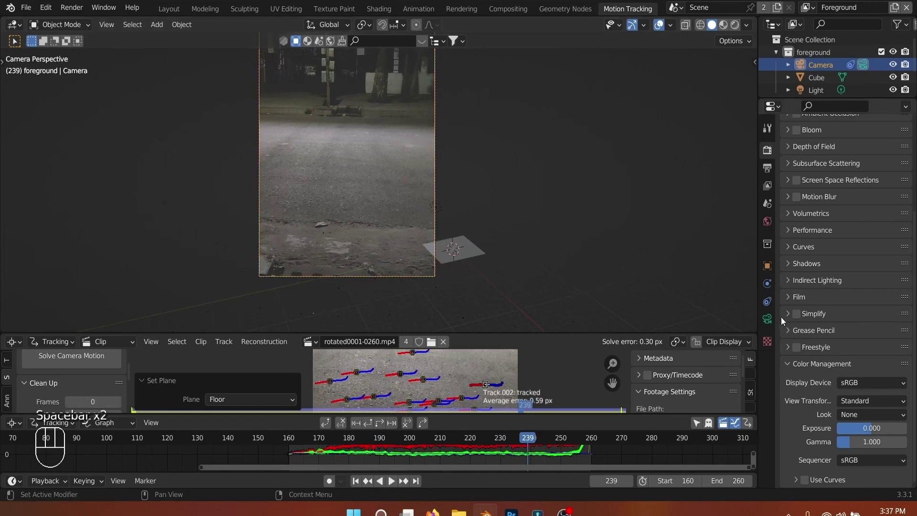
pyautogui.click(774, 320)
pyautogui.click(791, 362)
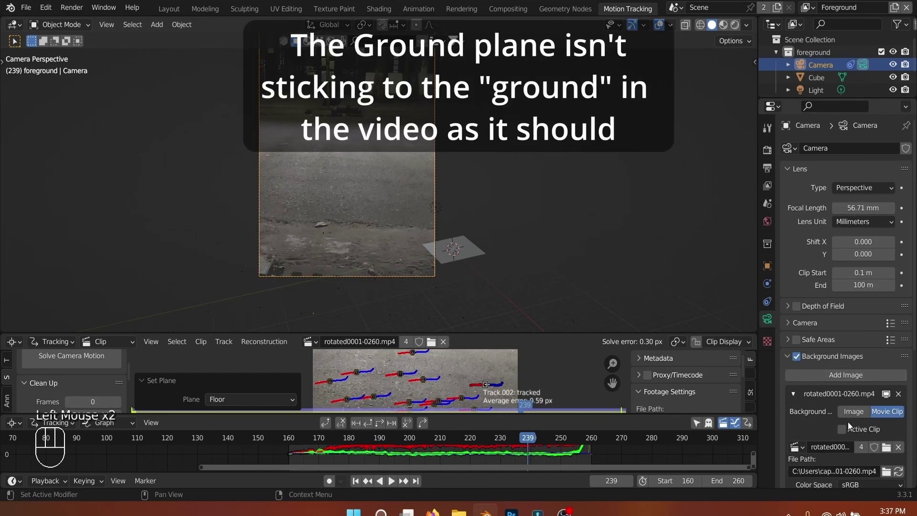
pyautogui.scroll(-3)
pyautogui.click(863, 435)
pyautogui.scroll(-3)
# Step: Shrink the clip editor, zoom into the camera-view footage and step frames to watch the plane drift
pyautogui.moveTo(529, 331); pyautogui.dragTo(401, 237)
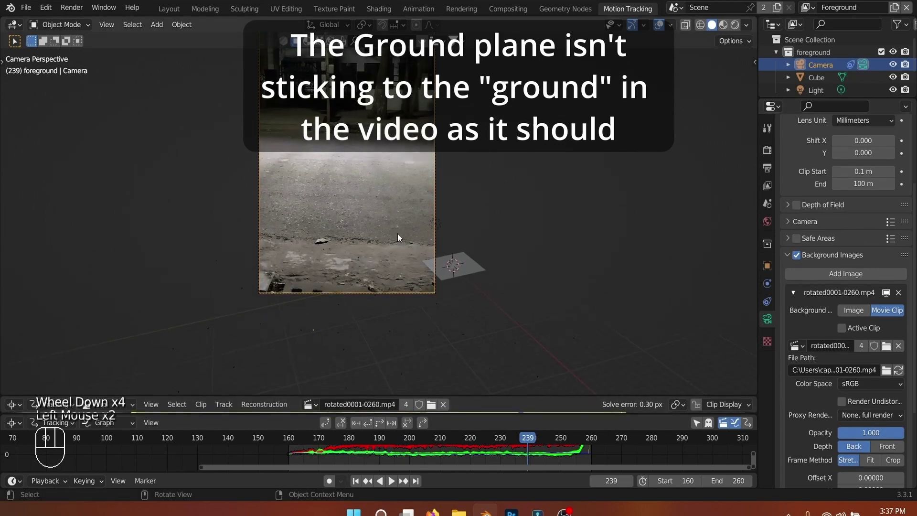
pyautogui.moveTo(390, 164); pyautogui.dragTo(409, 257)
pyautogui.click(359, 483)
pyautogui.moveTo(421, 318); pyautogui.dragTo(398, 224)
pyautogui.scroll(3)
pyautogui.press('space')
pyautogui.press('space')
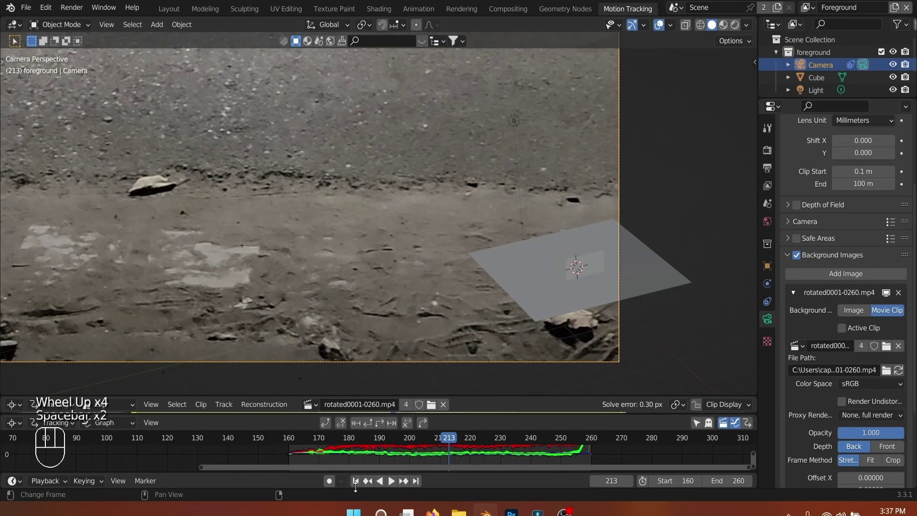
# Step: Set the camera Sensor Fit to Horizontal and play back to confirm the footage fills the frame
pyautogui.click(357, 486)
pyautogui.click(803, 229)
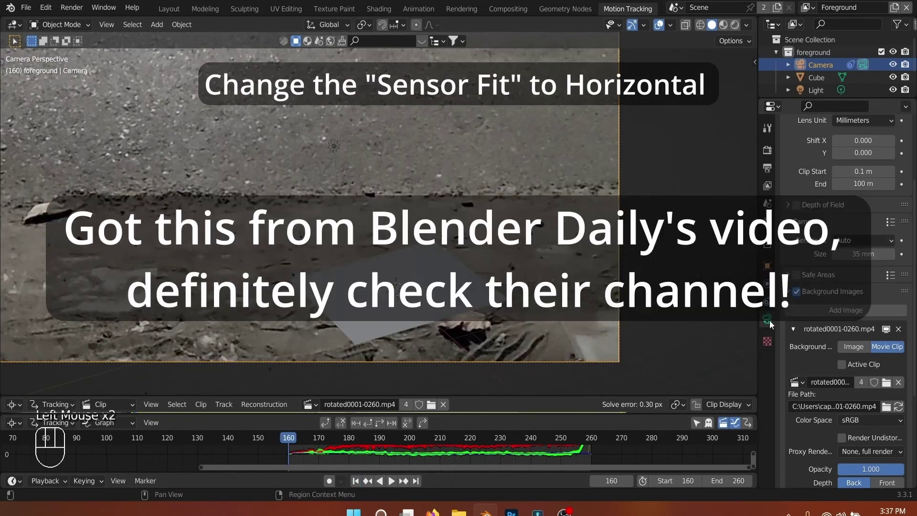
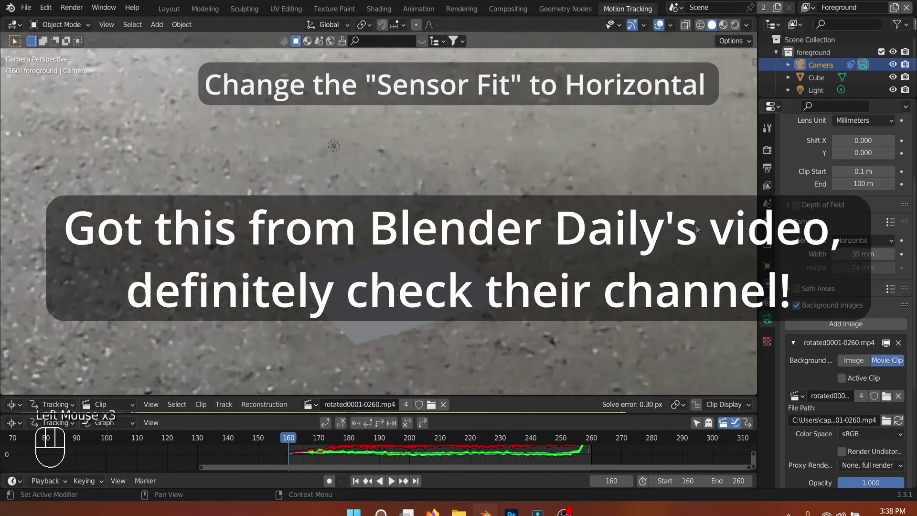
pyautogui.scroll(-3)
pyautogui.scroll(3)
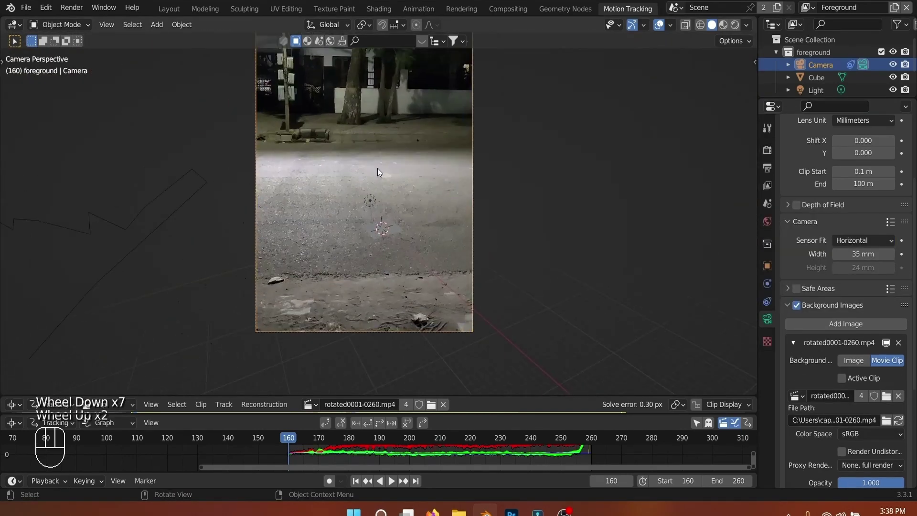
pyautogui.press('space')
pyautogui.scroll(3)
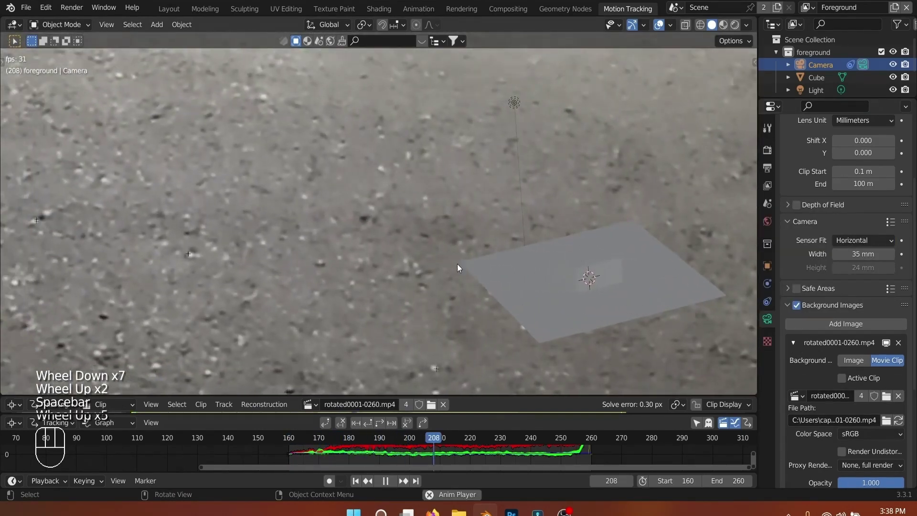
pyautogui.scroll(-3)
pyautogui.scroll(-3)
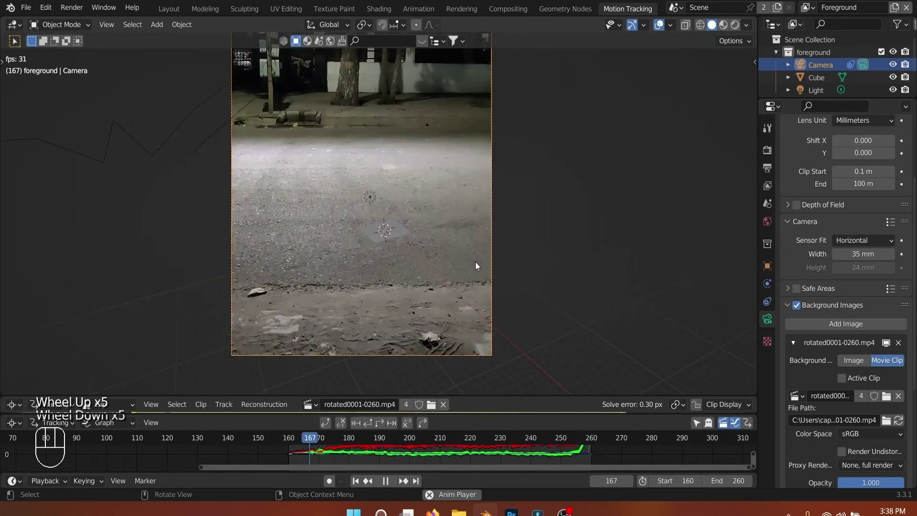
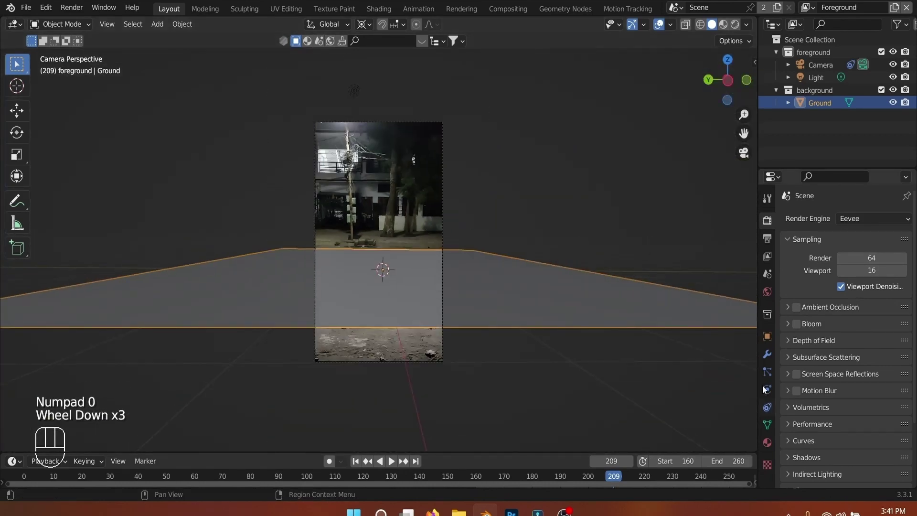
# Step: Switch the render engine to Cycles on GPU Compute with 32/128 samples and OptiX denoising
pyautogui.scroll(-3)
pyautogui.click(830, 479)
pyautogui.moveTo(863, 462); pyautogui.dragTo(860, 436)
pyautogui.scroll(3)
pyautogui.moveTo(875, 220); pyautogui.dragTo(866, 258)
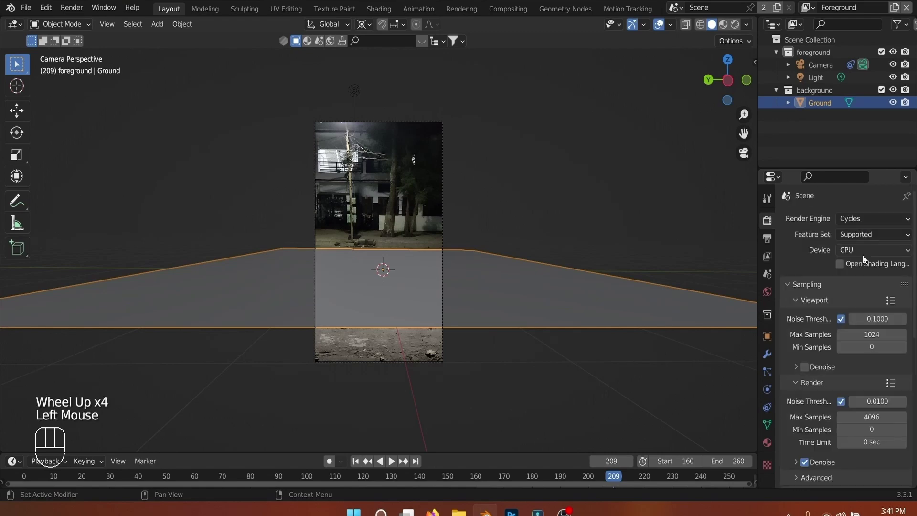
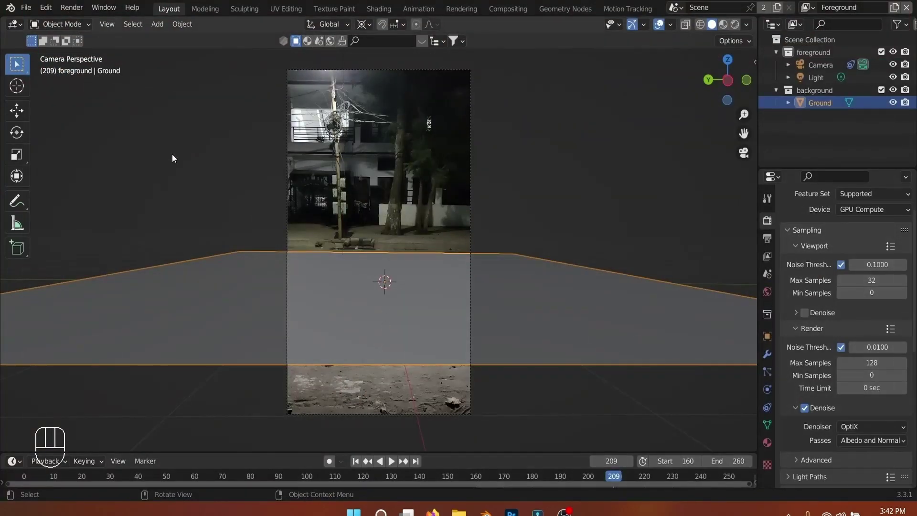
# Step: Import Drunk Run Forward.fbx and orbit out of camera view to find the character armature
pyautogui.moveTo(30, 11); pyautogui.dragTo(172, 307)
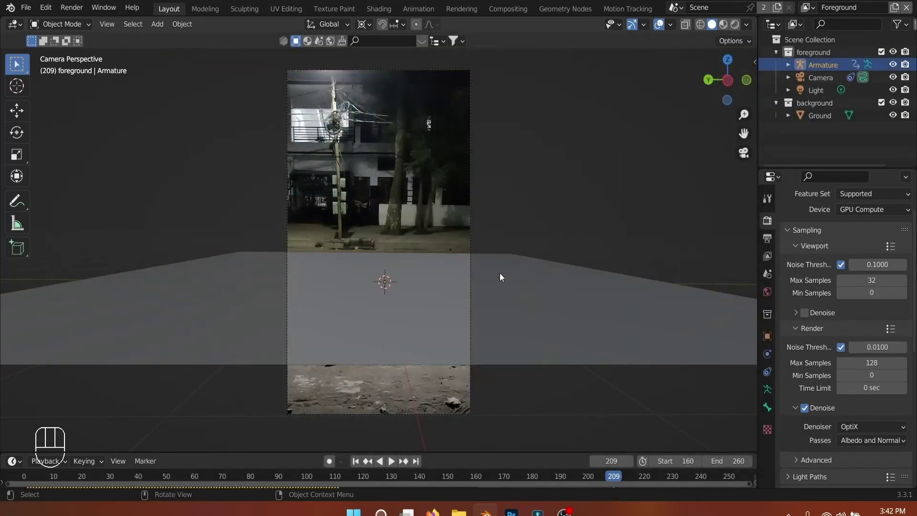
pyautogui.scroll(-3)
pyautogui.moveTo(524, 273); pyautogui.dragTo(474, 291)
pyautogui.scroll(-3)
pyautogui.scroll(3)
pyautogui.scroll(-3)
pyautogui.middleClick(255, 348)
pyautogui.scroll(-3)
pyautogui.moveTo(514, 210); pyautogui.dragTo(463, 267)
# Step: Select all the armature's keyframes in the Dope Sheet and slide them to start at frame 160
pyautogui.press('KP_Divide')
pyautogui.scroll(-3)
pyautogui.scroll(-3)
pyautogui.moveTo(279, 245); pyautogui.dragTo(304, 256)
pyautogui.press('KP_Divide')
pyautogui.scroll(-3)
pyautogui.moveTo(572, 250); pyautogui.dragTo(141, 238)
pyautogui.scroll(-3)
pyautogui.moveTo(486, 449); pyautogui.dragTo(519, 369)
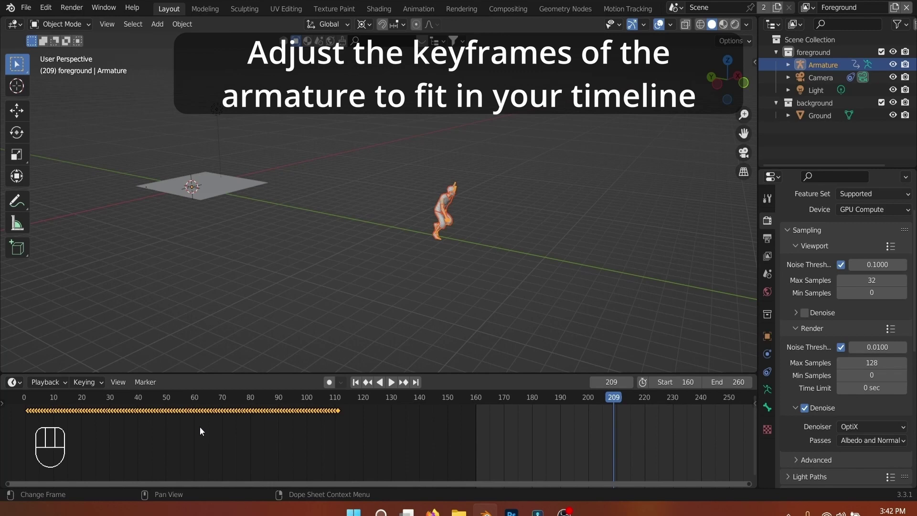
pyautogui.press('g')
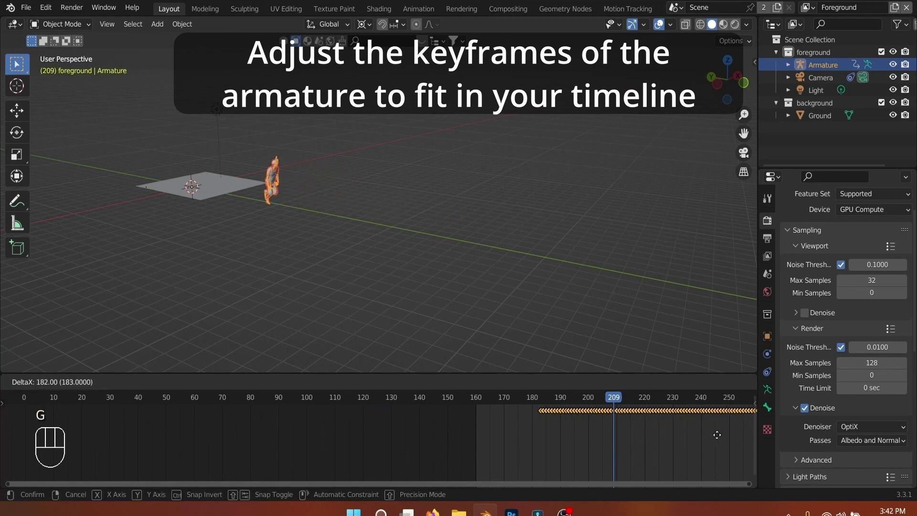
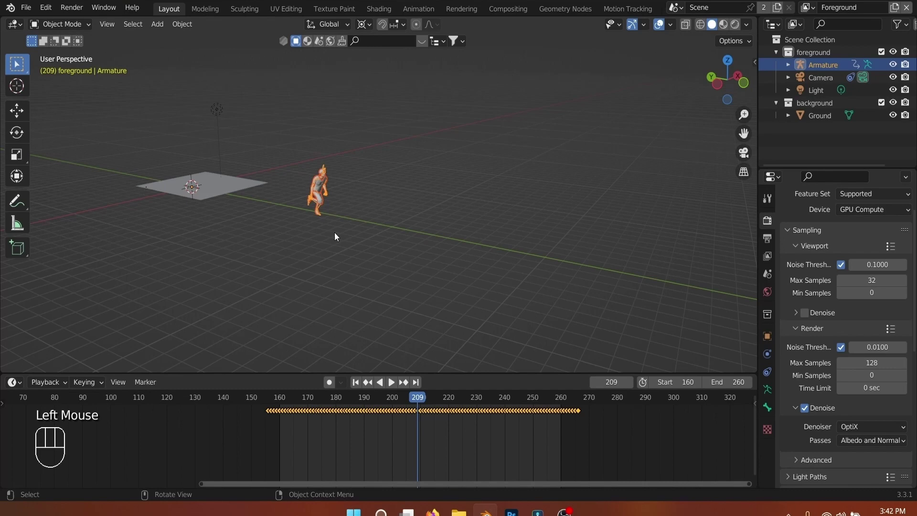
# Step: Rotate the character armature 180 degrees about the Z axis
pyautogui.press('KP_0')
pyautogui.scroll(-3)
pyautogui.middleClick(383, 224)
pyautogui.scroll(3)
pyautogui.scroll(-3)
pyautogui.press('r')
pyautogui.press('z')
pyautogui.press('KP_1')
pyautogui.press('KP_8')
pyautogui.press('KP_0')
pyautogui.press('Return')
# Step: Move the armature along Y onto the road and play the animation through the camera
pyautogui.press('g')
pyautogui.press('y')
pyautogui.click(230, 268)
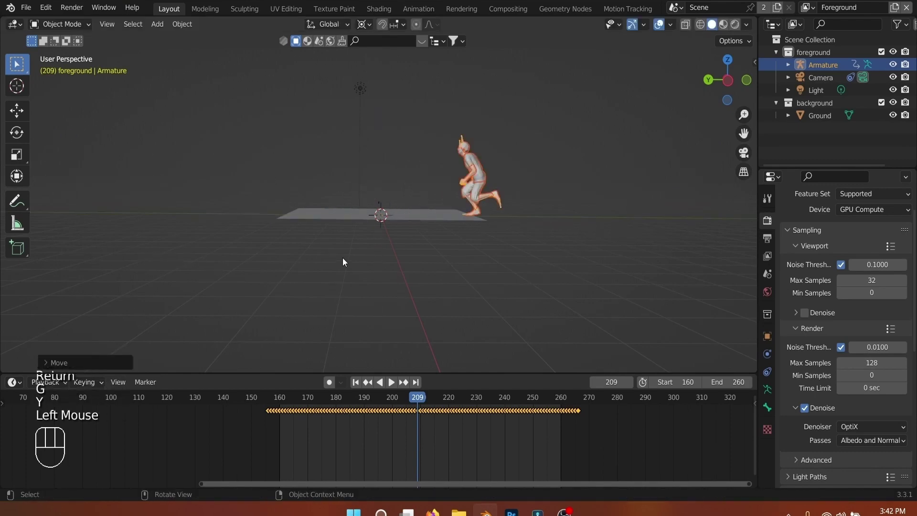
pyautogui.press('KP_0')
pyautogui.press('space')
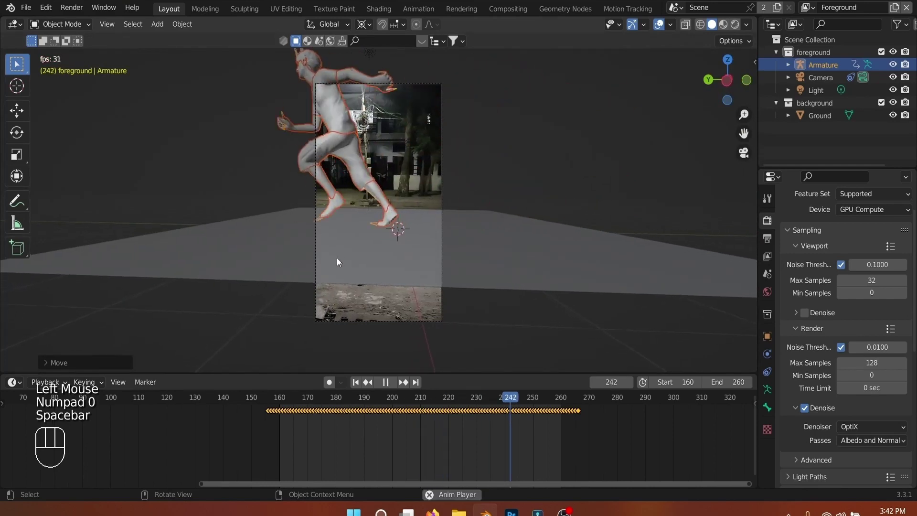
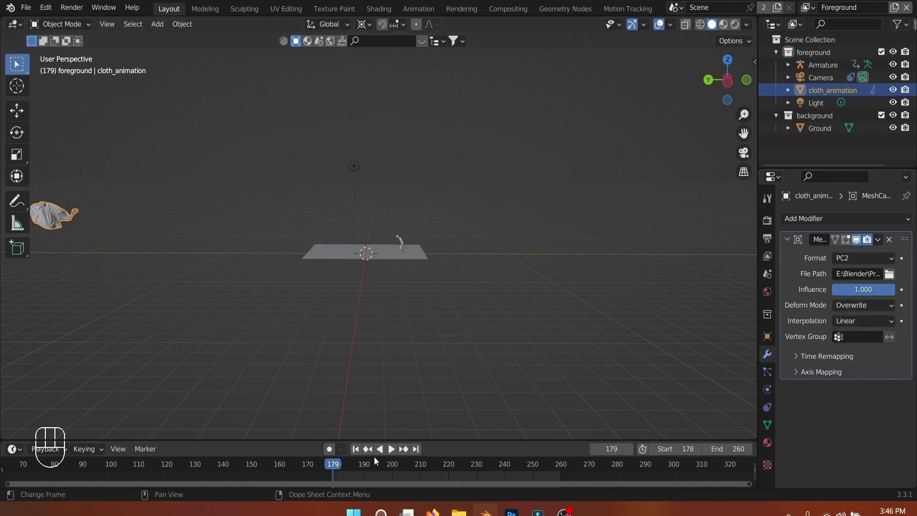
# Step: Give cloth_animation the Armature's location at frame 140 with mesh cache Frame Start 140
pyautogui.scroll(3)
pyautogui.moveTo(476, 435); pyautogui.dragTo(479, 351)
pyautogui.click(447, 207)
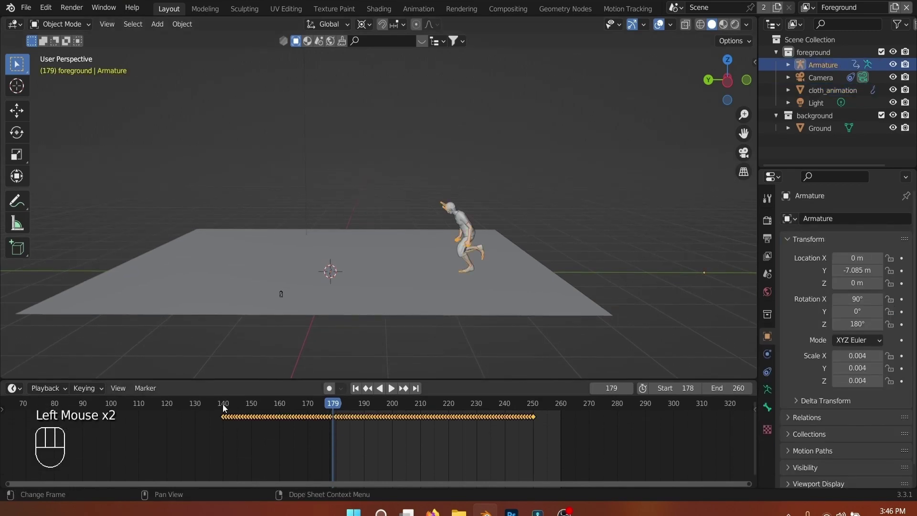
pyautogui.click(226, 409)
pyautogui.scroll(-3)
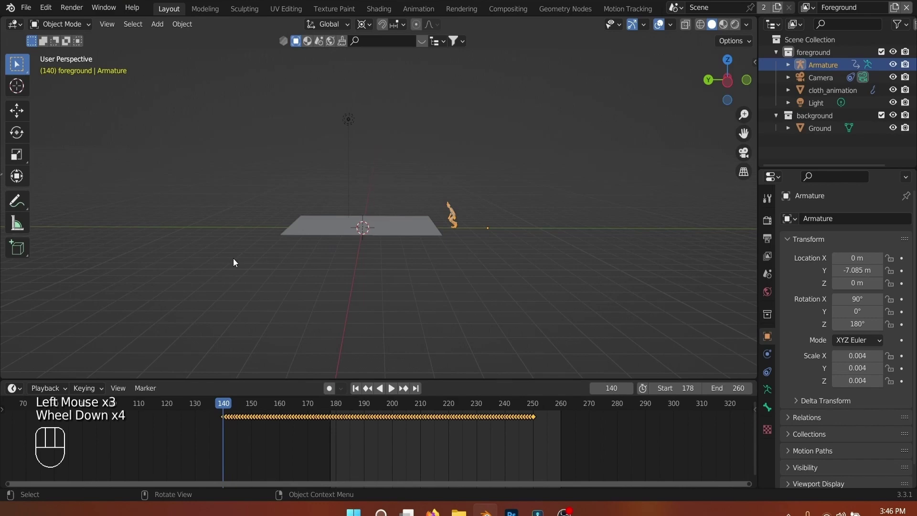
pyautogui.click(824, 92)
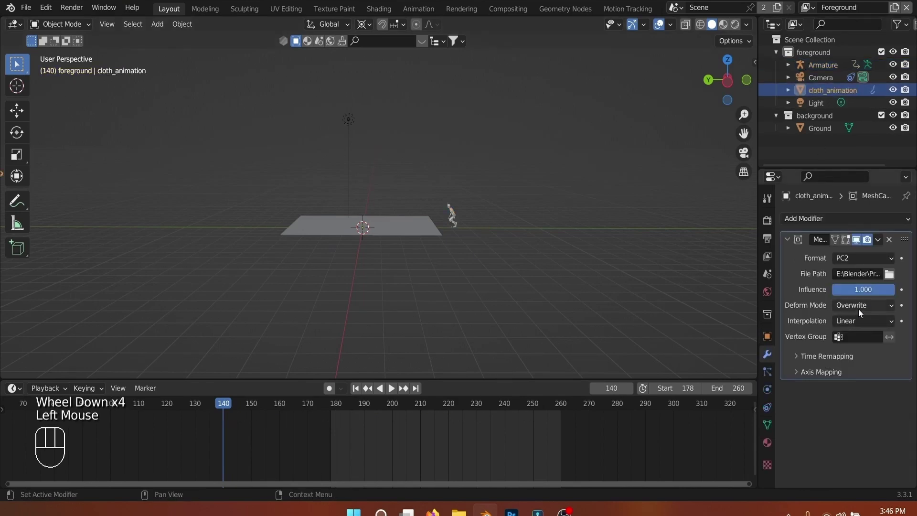
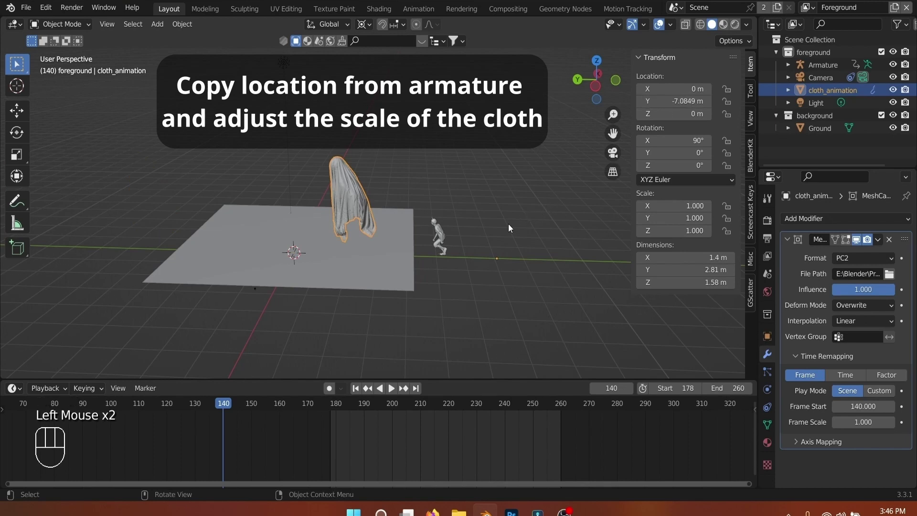
# Step: Select the Armature to check its scale before scaling cloth_animation down to fit
pyautogui.scroll(3)
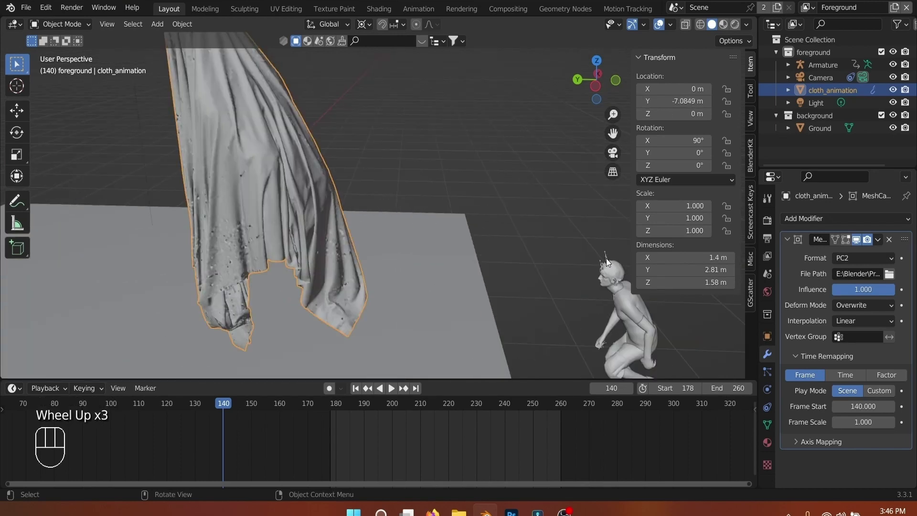
pyautogui.click(609, 263)
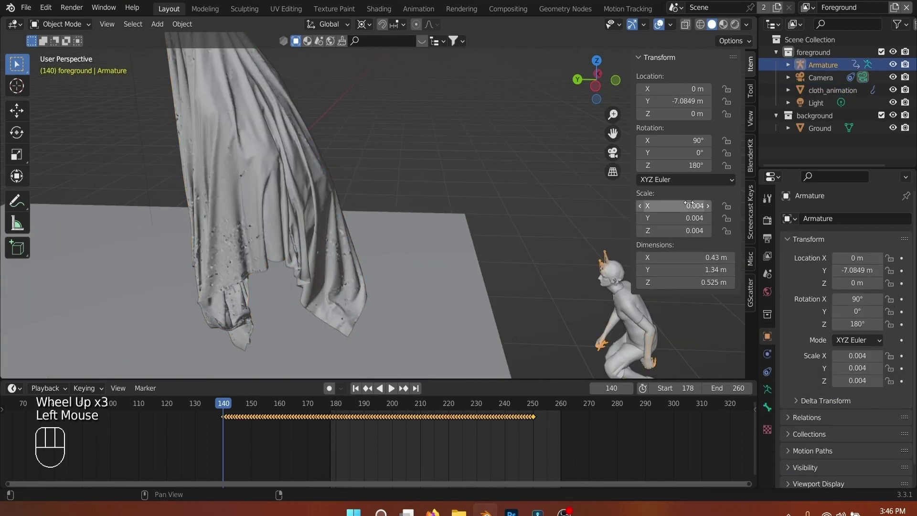
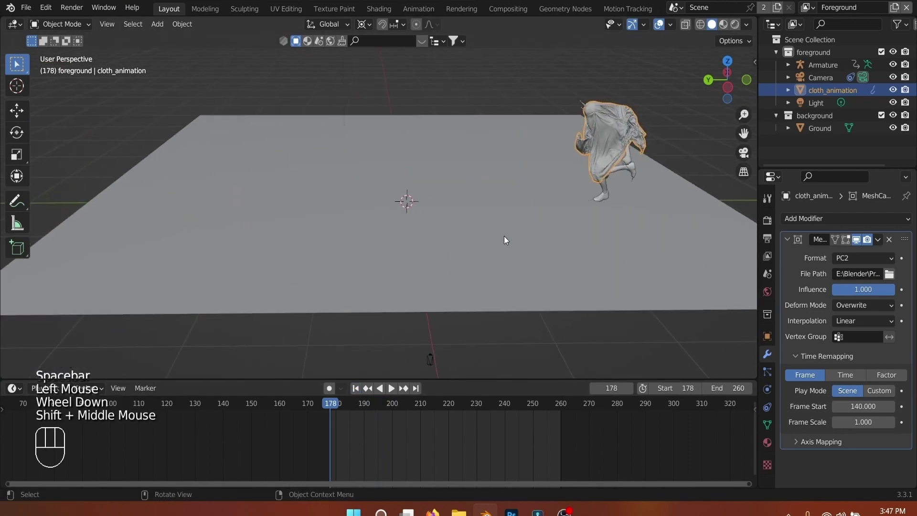
# Step: Play the cloth-draped character over the footage through the camera, stopping at frame 254
pyautogui.press('KP_0')
pyautogui.press('space')
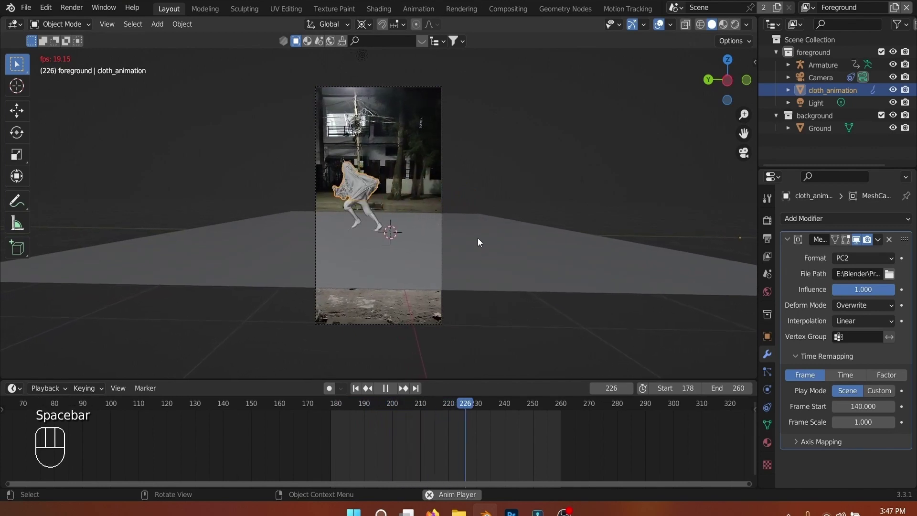
pyautogui.press('space')
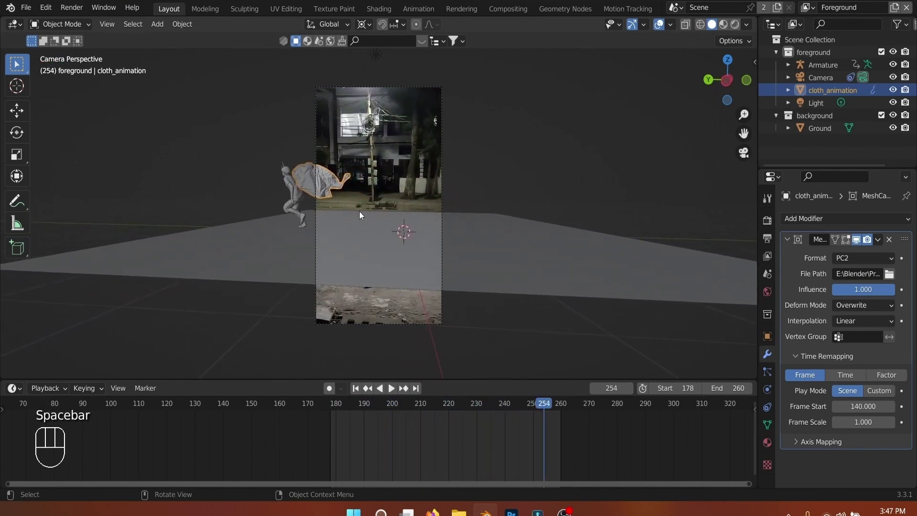
pyautogui.click(308, 178)
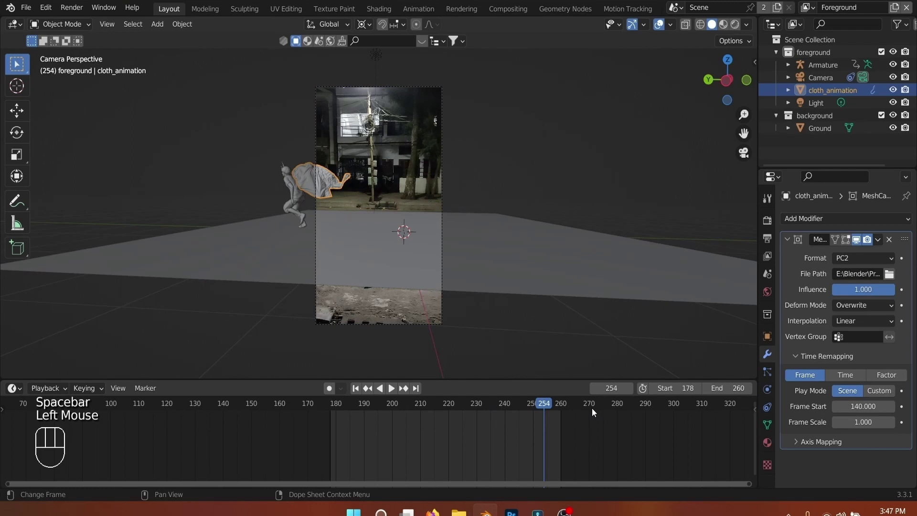
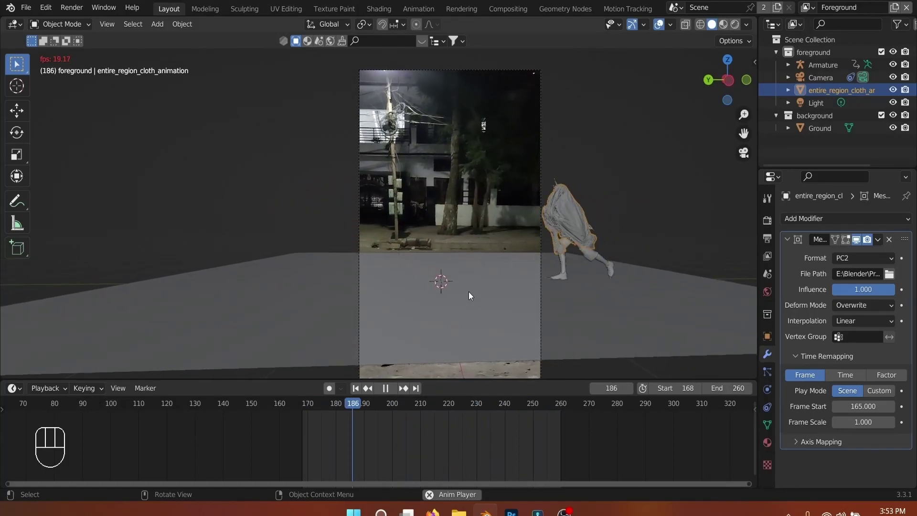
# Step: Save the project and switch the viewport to Rendered shading
pyautogui.press('space')
pyautogui.press('ctrl+s')
pyautogui.click(734, 30)
pyautogui.click(643, 118)
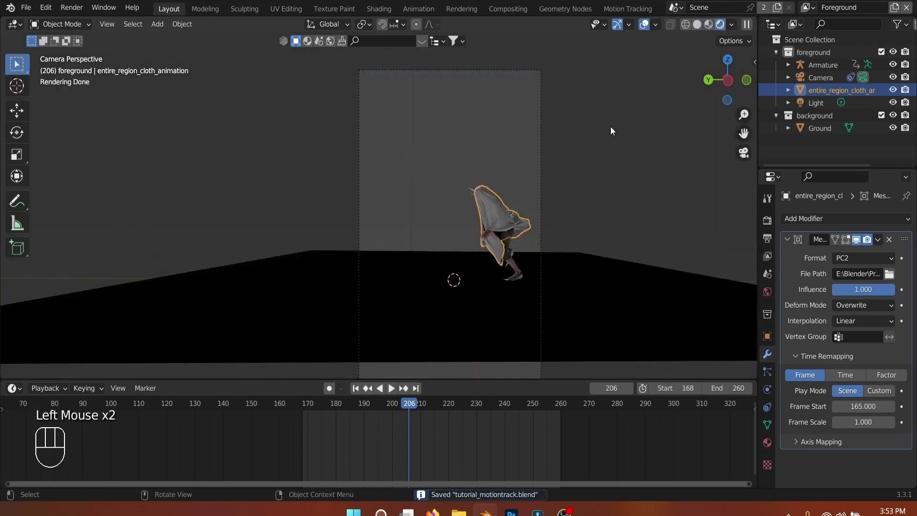
pyautogui.scroll(-3)
pyautogui.moveTo(606, 136); pyautogui.dragTo(566, 152)
pyautogui.scroll(-3)
pyautogui.scroll(-3)
# Step: Select and adjust the scene Light, then return to the camera view
pyautogui.click(331, 110)
pyautogui.scroll(3)
pyautogui.moveTo(370, 202); pyautogui.dragTo(417, 186)
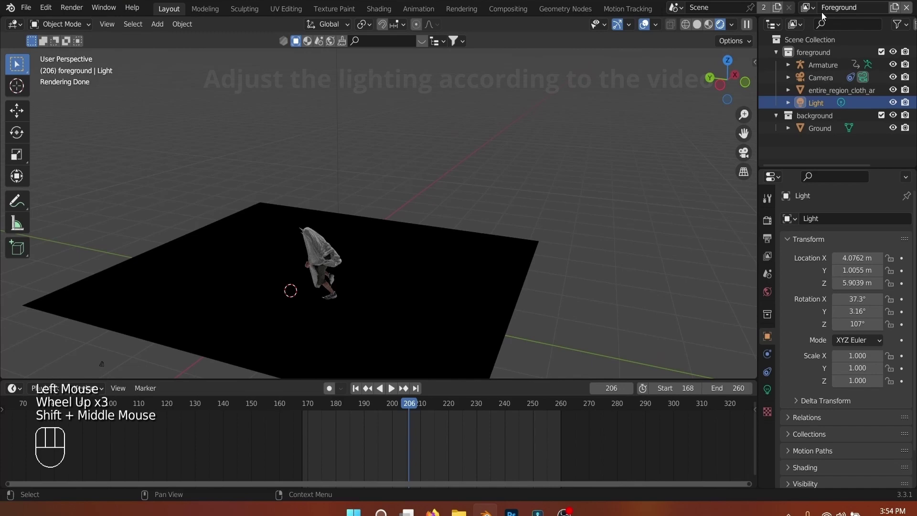
pyautogui.moveTo(818, 11); pyautogui.dragTo(593, 122)
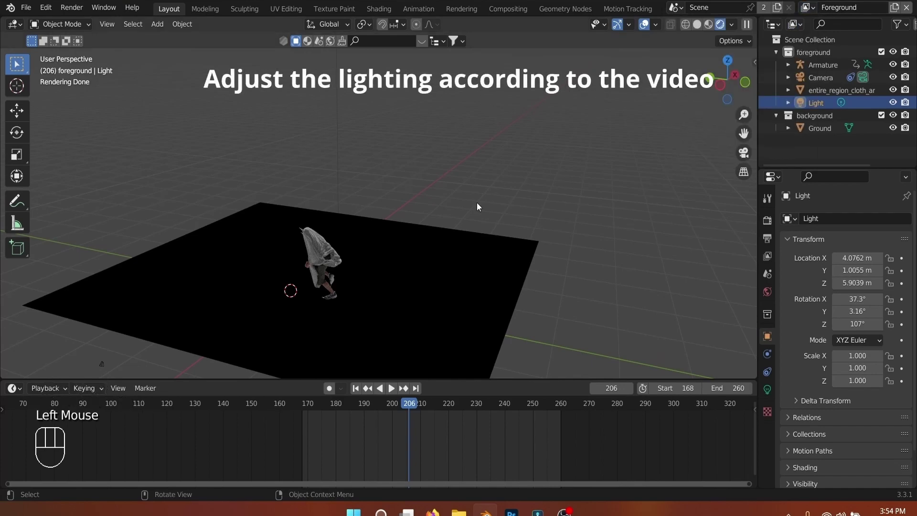
pyautogui.scroll(-3)
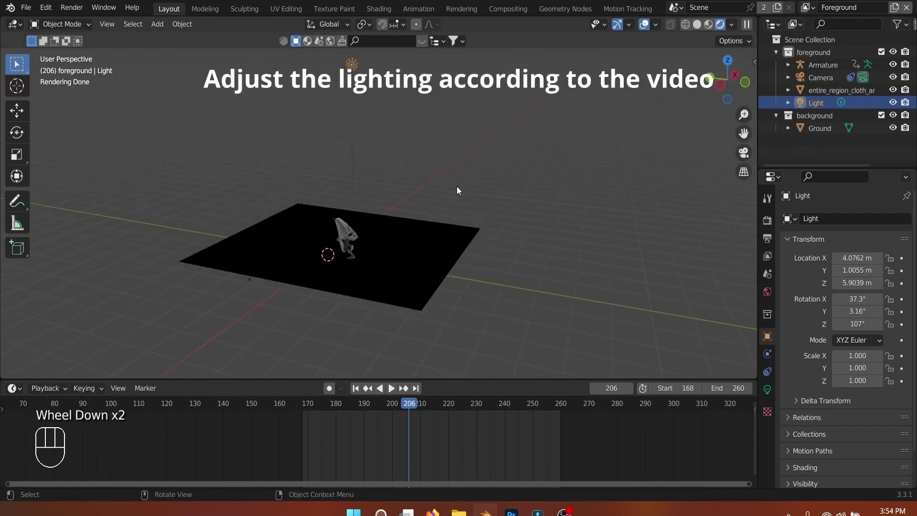
pyautogui.press('KP_0')
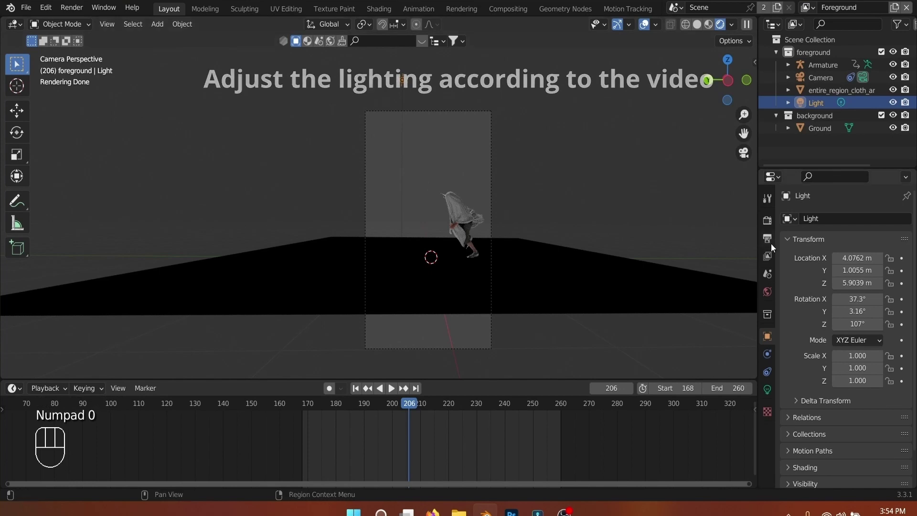
# Step: Enable Film > Transparent in the Render Properties
pyautogui.click(772, 224)
pyautogui.scroll(-3)
pyautogui.scroll(-3)
pyautogui.click(799, 367)
pyautogui.scroll(-3)
pyautogui.click(808, 354)
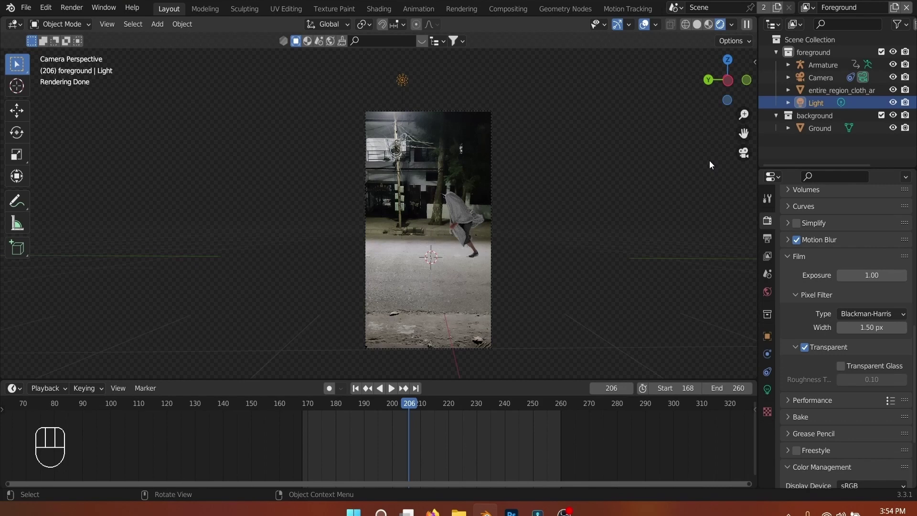
# Step: Check the Background scene and switch back to the Foreground scene
pyautogui.moveTo(815, 12); pyautogui.dragTo(612, 119)
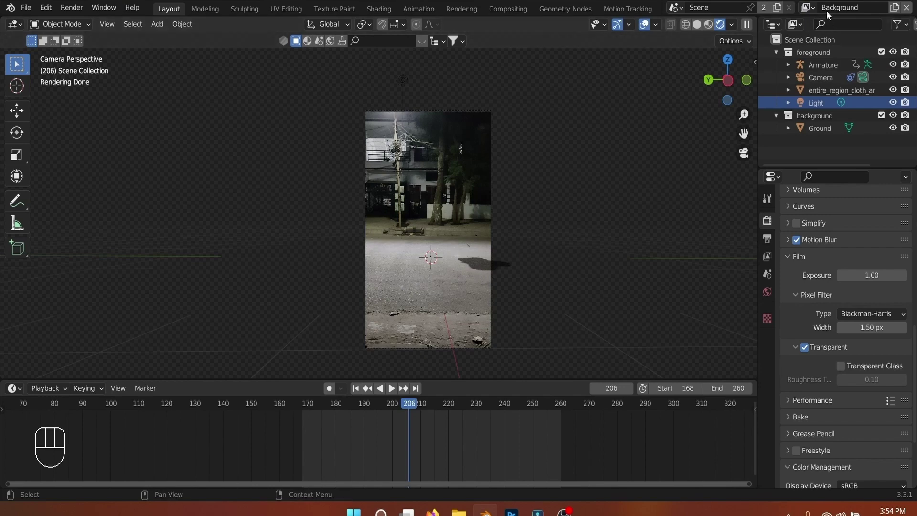
pyautogui.moveTo(812, 8); pyautogui.dragTo(534, 112)
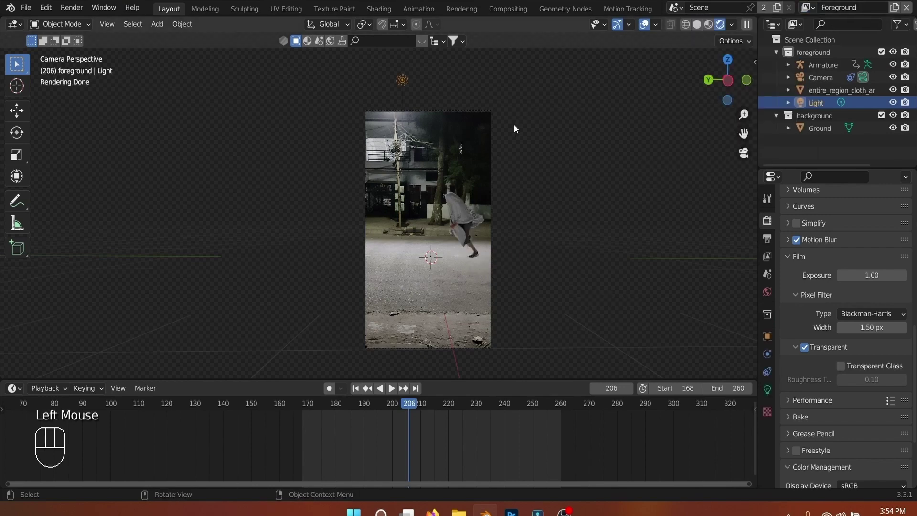
pyautogui.click(407, 81)
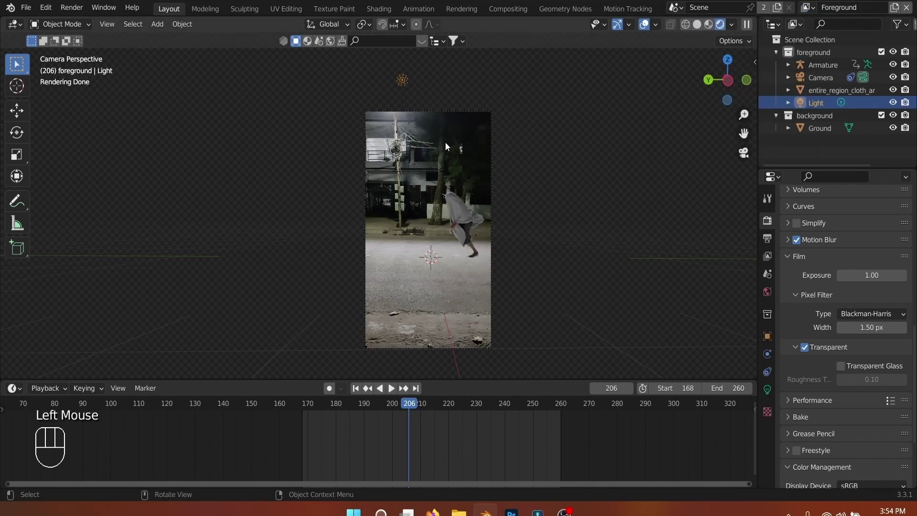
pyautogui.scroll(3)
pyautogui.scroll(-3)
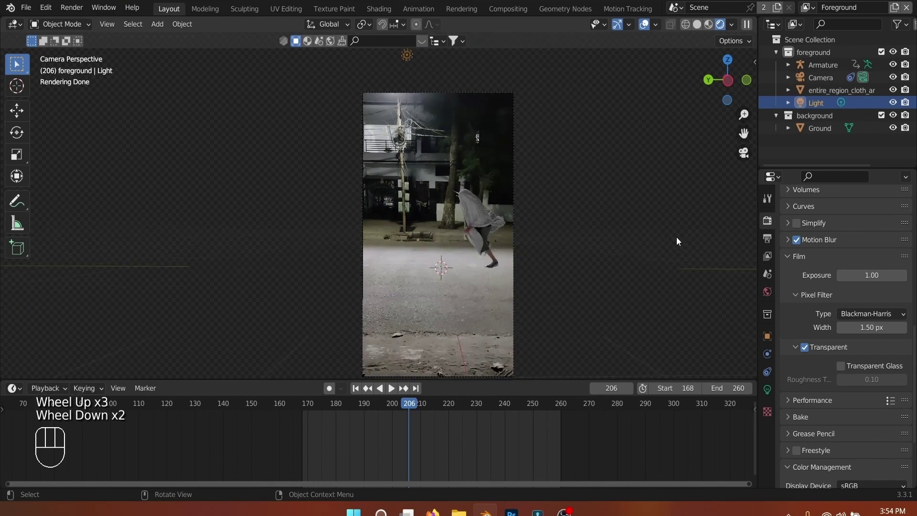
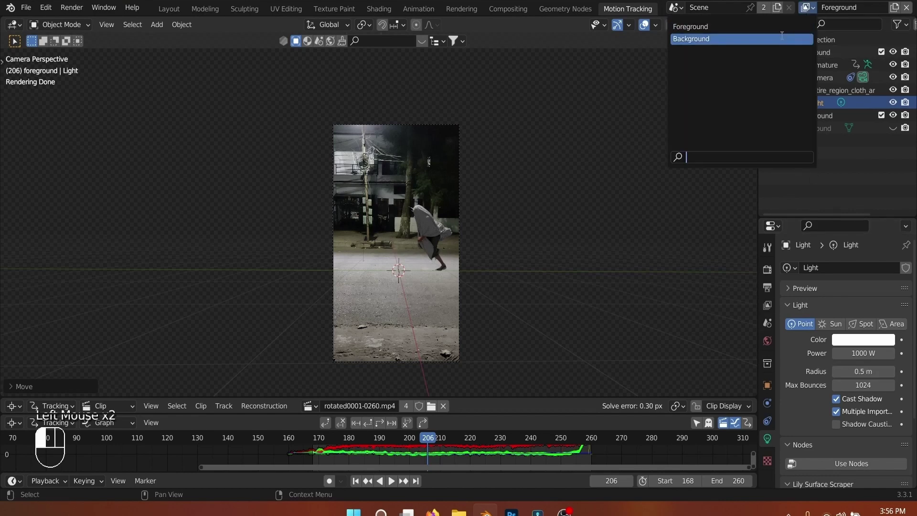
# Step: Switch to the Background scene from the scene selector and look over its viewport
pyautogui.moveTo(816, 166); pyautogui.dragTo(819, 119)
pyautogui.click(819, 104)
pyautogui.click(818, 93)
pyautogui.click(820, 80)
pyautogui.click(814, 104)
pyautogui.scroll(3)
pyautogui.moveTo(400, 268); pyautogui.dragTo(337, 235)
pyautogui.scroll(3)
pyautogui.scroll(-3)
# Step: Go to frame 226, save the project, return to the Foreground scene and render the frame
pyautogui.moveTo(448, 442); pyautogui.dragTo(484, 445)
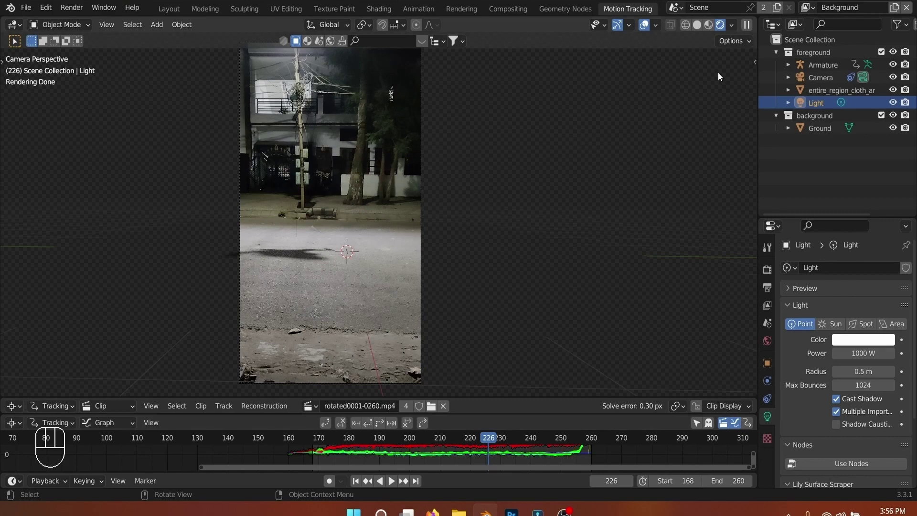
pyautogui.moveTo(818, 12); pyautogui.dragTo(505, 211)
pyautogui.press('ctrl+s')
pyautogui.scroll(-3)
pyautogui.moveTo(256, 284); pyautogui.dragTo(309, 303)
pyautogui.scroll(3)
pyautogui.click(703, 33)
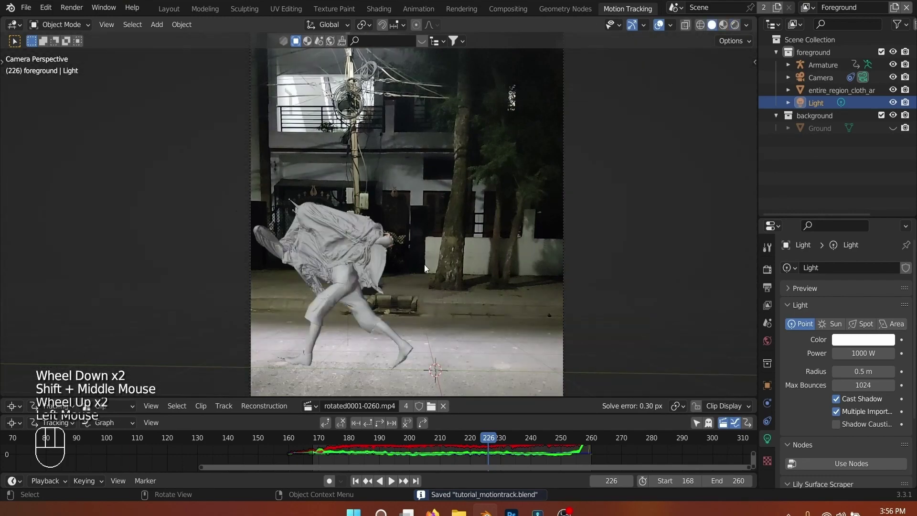
pyautogui.press('F12')
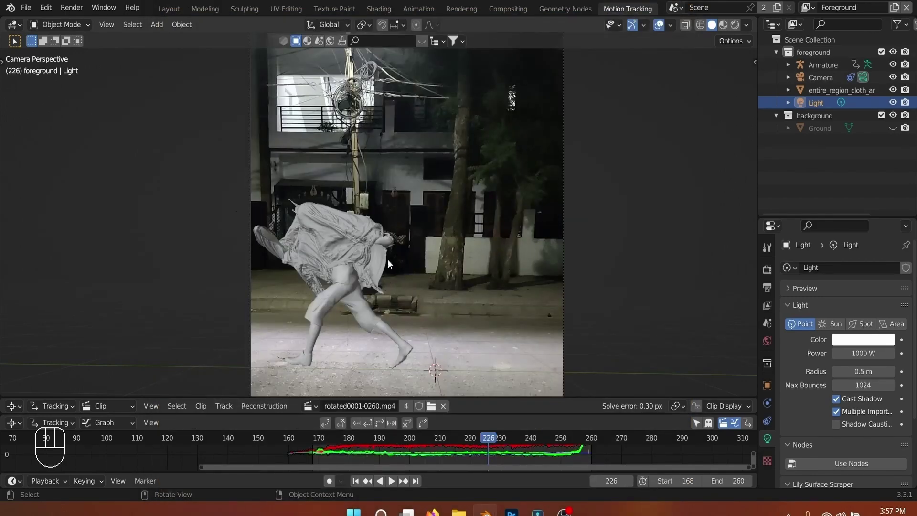
# Step: Select the cloth object and confirm its slightly smaller scale
pyautogui.scroll(3)
pyautogui.moveTo(400, 275); pyautogui.dragTo(453, 231)
pyautogui.scroll(3)
pyautogui.moveTo(291, 105); pyautogui.dragTo(335, 134)
pyautogui.click(340, 134)
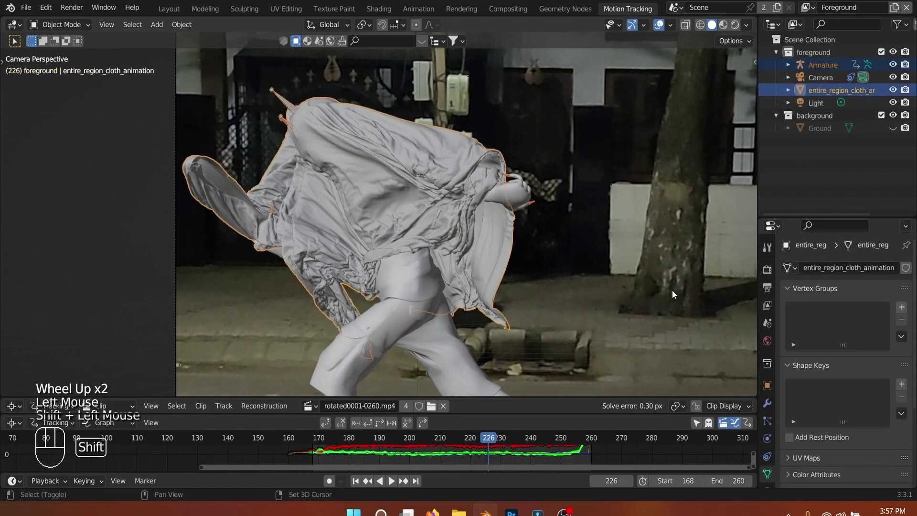
pyautogui.scroll(-3)
pyautogui.scroll(-3)
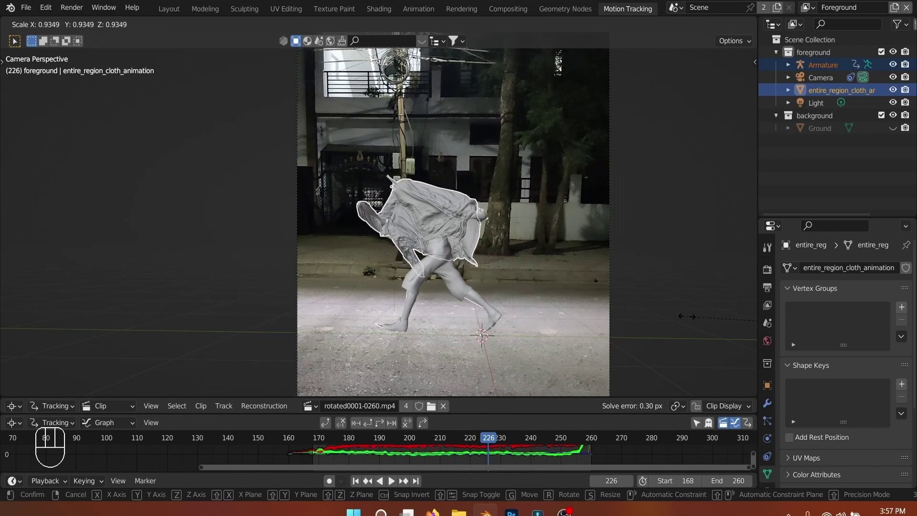
pyautogui.click(692, 320)
pyautogui.scroll(-3)
pyautogui.click(620, 262)
# Step: Play the animation over the footage, scrub to frame 233 and render that frame
pyautogui.press('space')
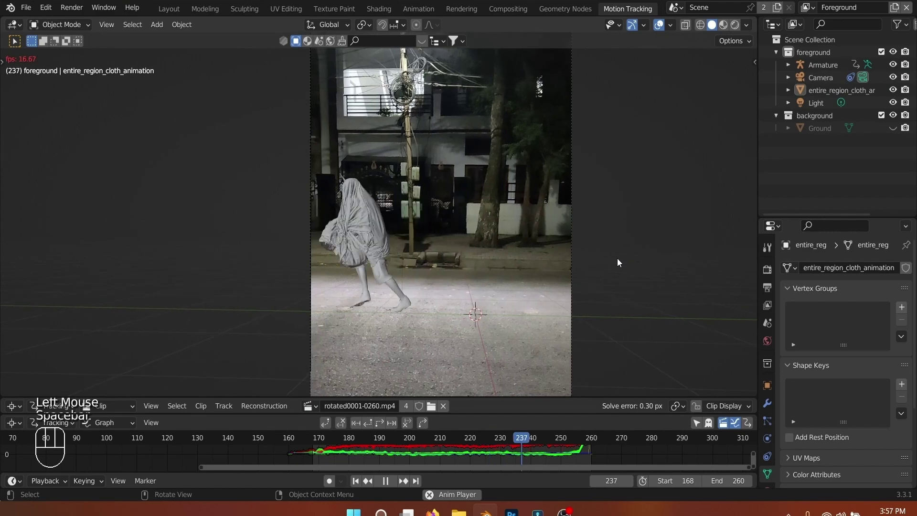
pyautogui.press('space')
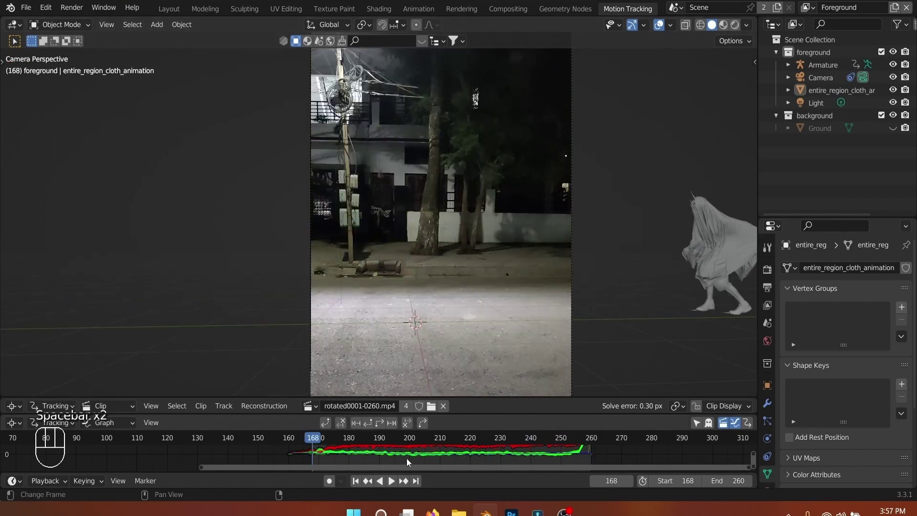
pyautogui.click(455, 441)
pyautogui.moveTo(468, 442); pyautogui.dragTo(512, 443)
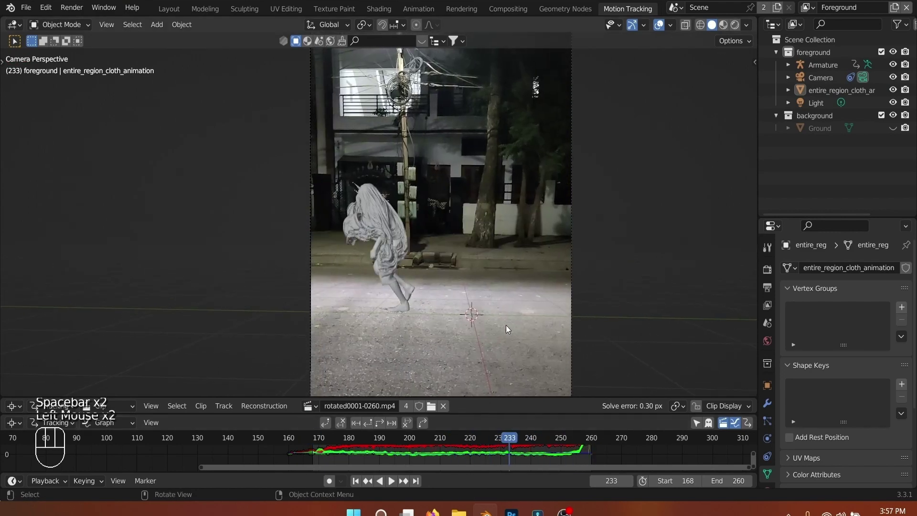
pyautogui.press('F12')
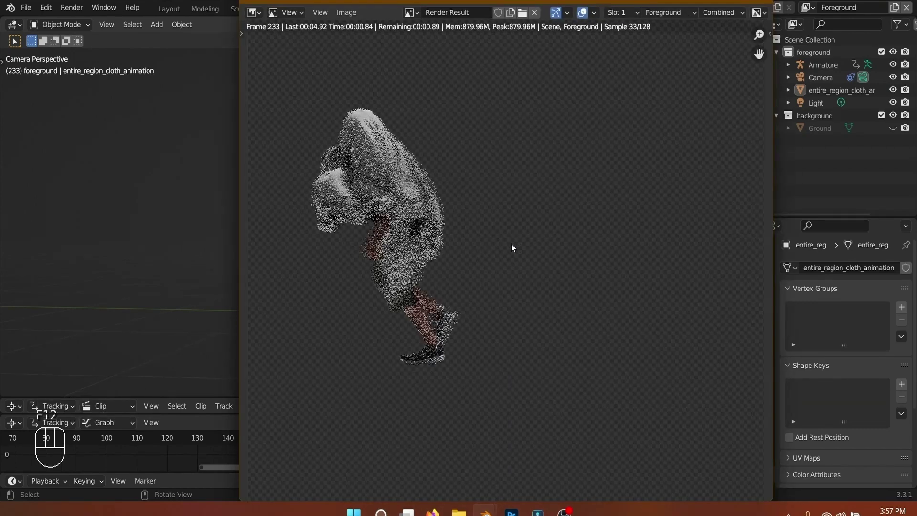
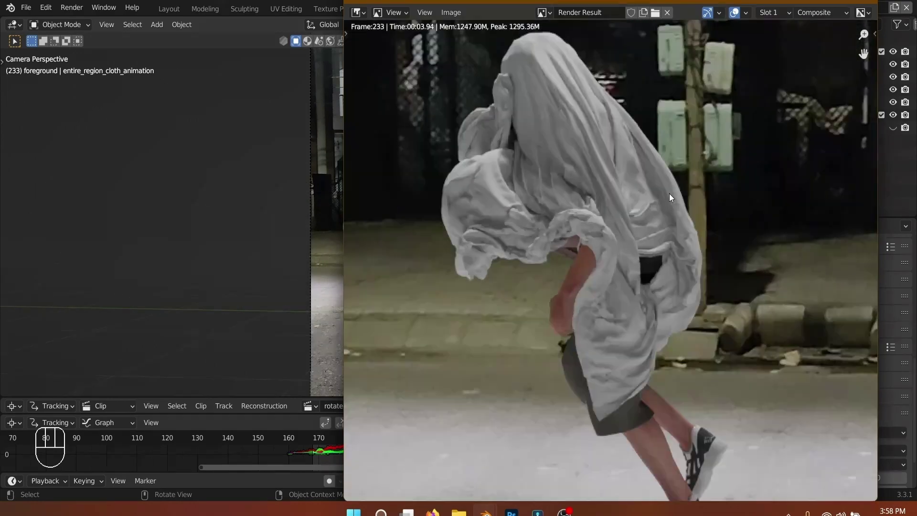
# Step: After inspecting the composite, add a sphere-shaped empty beside the character with Shift+A
pyautogui.scroll(-3)
pyautogui.middleClick(580, 198)
pyautogui.middleClick(488, 232)
pyautogui.scroll(3)
pyautogui.press('shift+a')
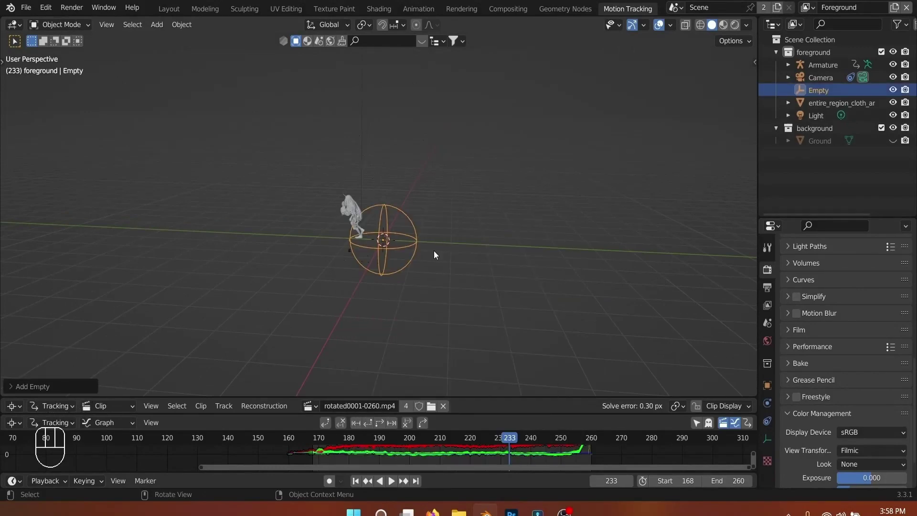
# Step: Name the empty DOF and move it along X and Y toward the character
pyautogui.click(814, 87)
pyautogui.scroll(3)
pyautogui.scroll(-3)
pyautogui.click(230, 76)
pyautogui.scroll(-3)
pyautogui.middleClick(426, 313)
pyautogui.middleClick(419, 331)
pyautogui.press('g')
pyautogui.press('x')
pyautogui.click(416, 289)
pyautogui.press('g')
pyautogui.press('y')
pyautogui.click(491, 289)
# Step: From front and side views, raise the DOF empty along Z to the character's height
pyautogui.press('KP_1')
pyautogui.press('KP_3')
pyautogui.scroll(3)
pyautogui.middleClick(335, 217)
pyautogui.press('g')
pyautogui.press('z')
pyautogui.click(385, 162)
pyautogui.middleClick(410, 173)
pyautogui.scroll(-3)
pyautogui.middleClick(556, 211)
pyautogui.scroll(3)
# Step: Enable the camera's Depth of Field with DOF as focus object at F-stop 2.8, then select DOF
pyautogui.click(817, 83)
pyautogui.click(770, 398)
pyautogui.click(802, 354)
pyautogui.moveTo(855, 371); pyautogui.dragTo(855, 370)
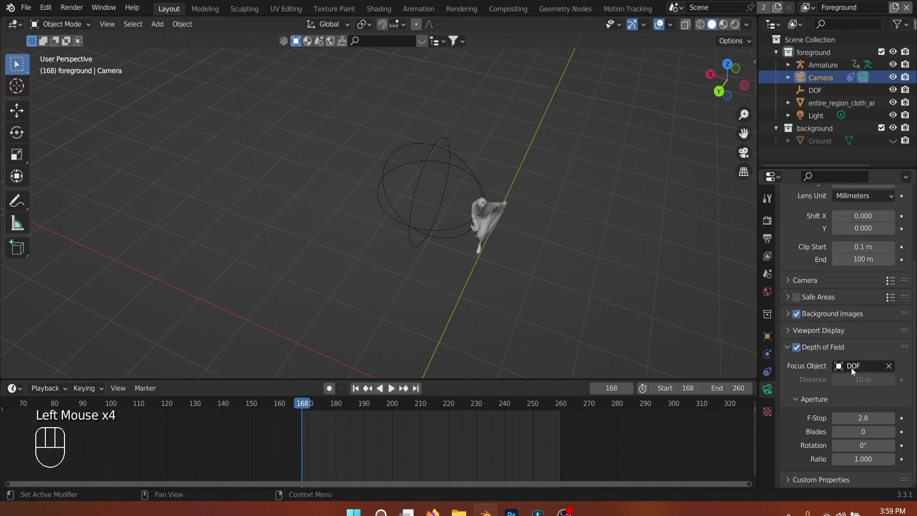
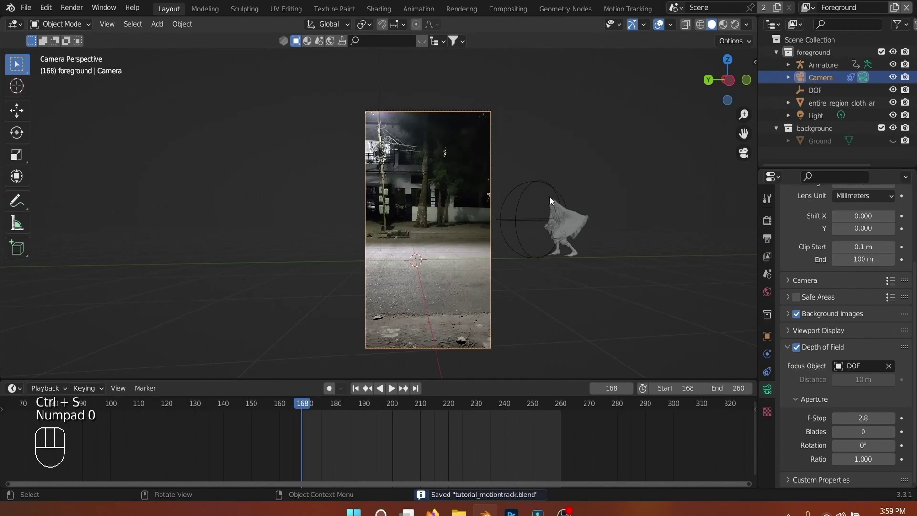
pyautogui.click(545, 186)
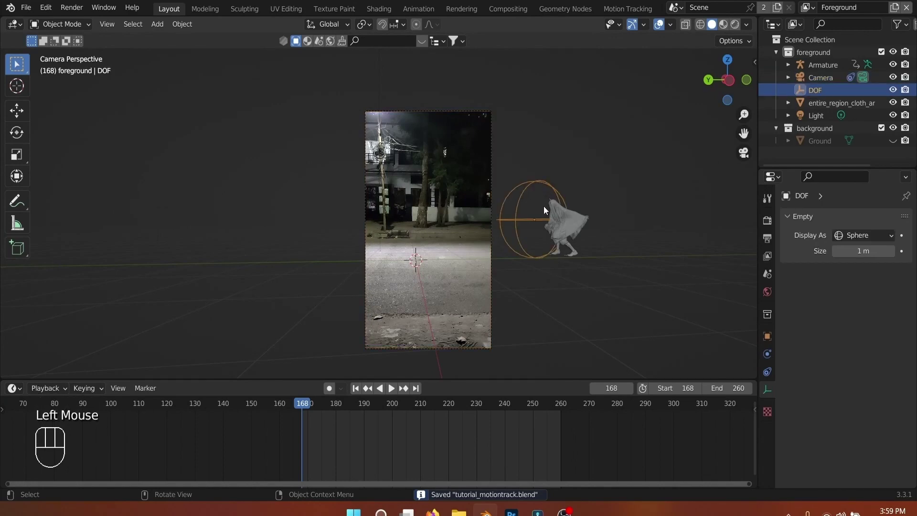
# Step: Keyframe DOF's location at frame 168, move it onto the character along Y at frame 260 and keyframe again
pyautogui.press('i')
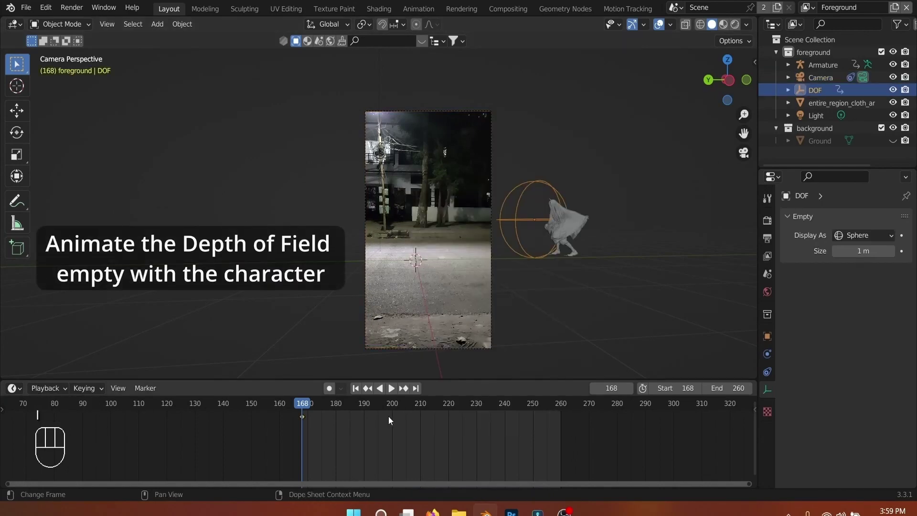
pyautogui.click(421, 392)
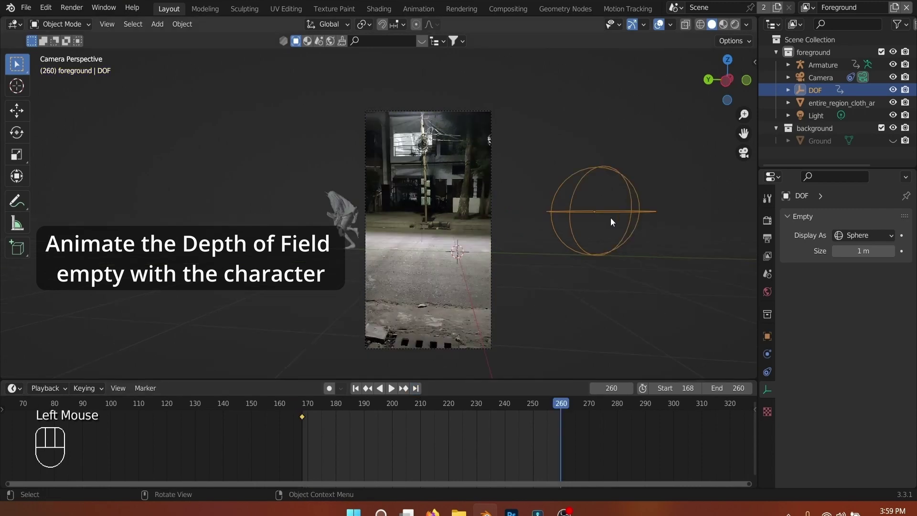
pyautogui.press('g')
pyautogui.press('y')
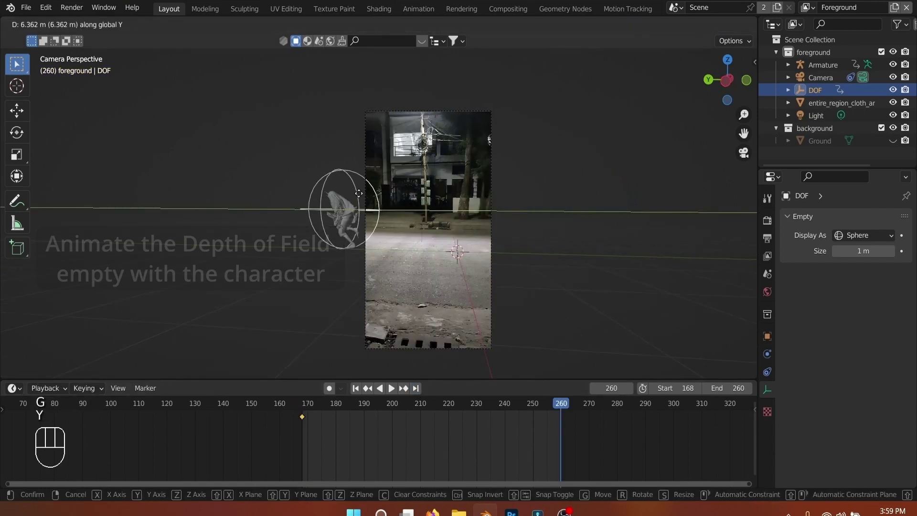
pyautogui.click(360, 197)
pyautogui.press('i')
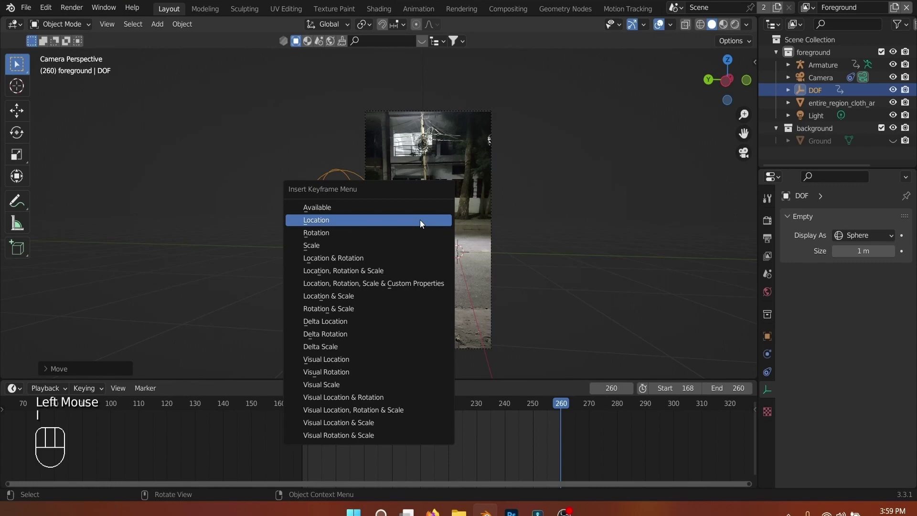
pyautogui.press('t')
pyautogui.click(359, 390)
# Step: Play to check the focus, render the frame, save, and bring up the Compositing node tree
pyautogui.press('space')
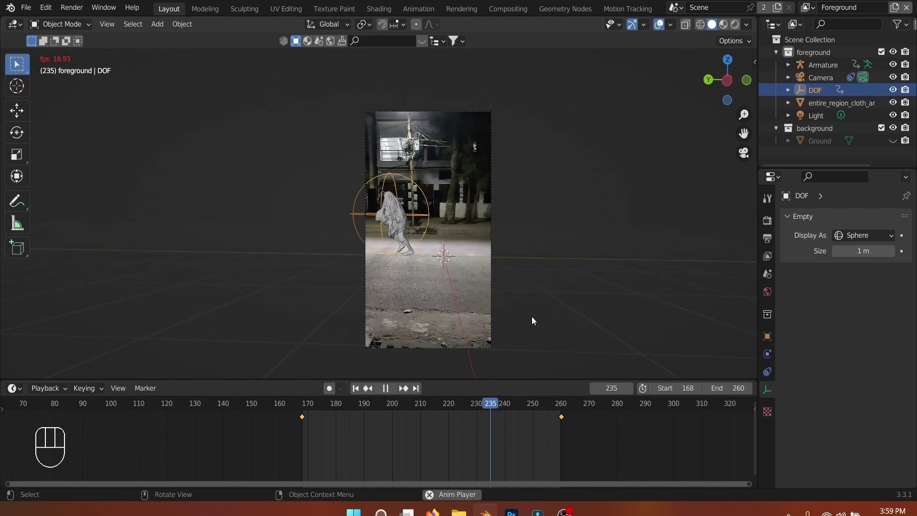
pyautogui.press('space')
pyautogui.press('F12')
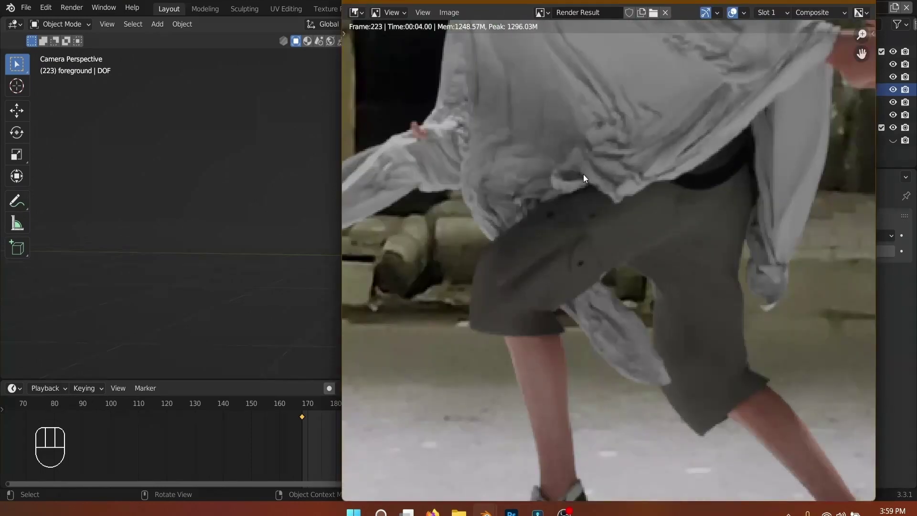
pyautogui.press('ctrl+s')
pyautogui.click(507, 16)
pyautogui.moveTo(395, 340); pyautogui.dragTo(408, 343)
pyautogui.scroll(-3)
pyautogui.press('n')
pyautogui.scroll(-3)
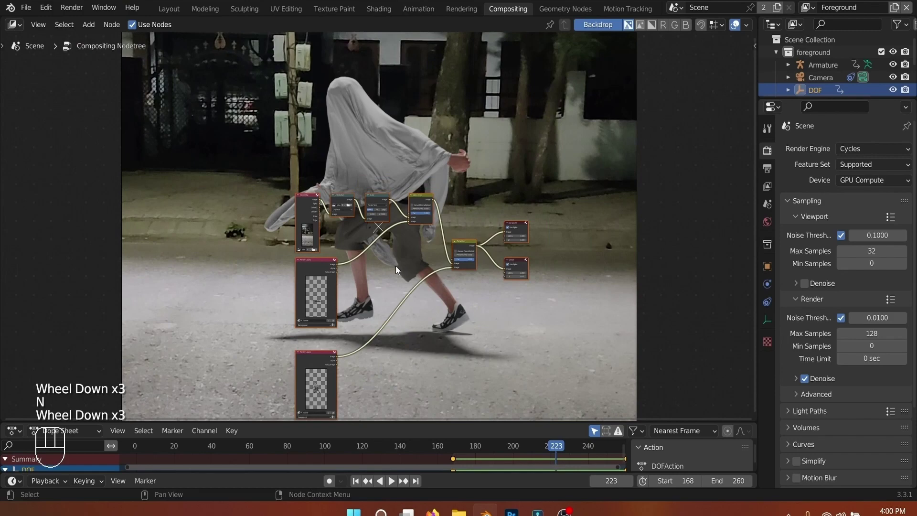
# Step: Frame the compositing node tree around the Alpha Over node in the editor
pyautogui.scroll(3)
pyautogui.scroll(3)
pyautogui.click(176, 149)
pyautogui.scroll(-3)
pyautogui.moveTo(340, 297); pyautogui.dragTo(352, 208)
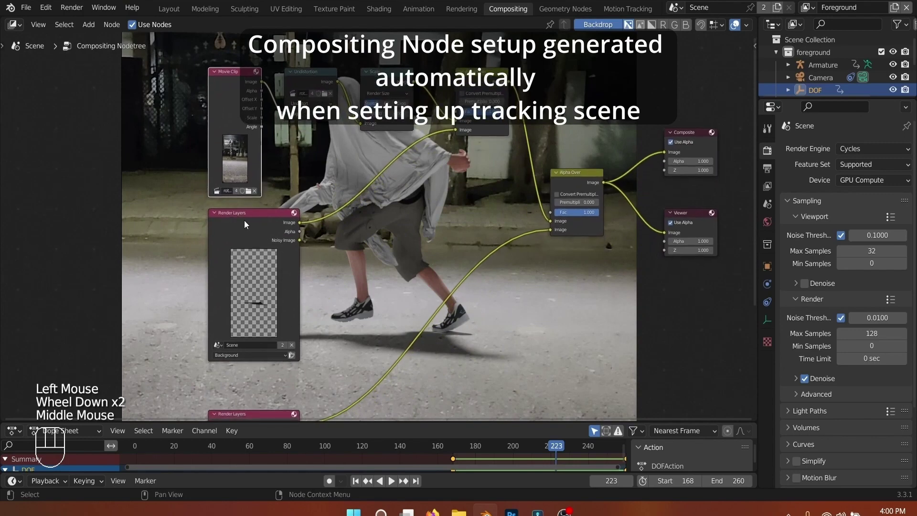
pyautogui.click(248, 225)
pyautogui.scroll(-3)
pyautogui.middleClick(311, 315)
pyautogui.click(269, 339)
pyautogui.moveTo(395, 200); pyautogui.dragTo(320, 283)
pyautogui.click(167, 123)
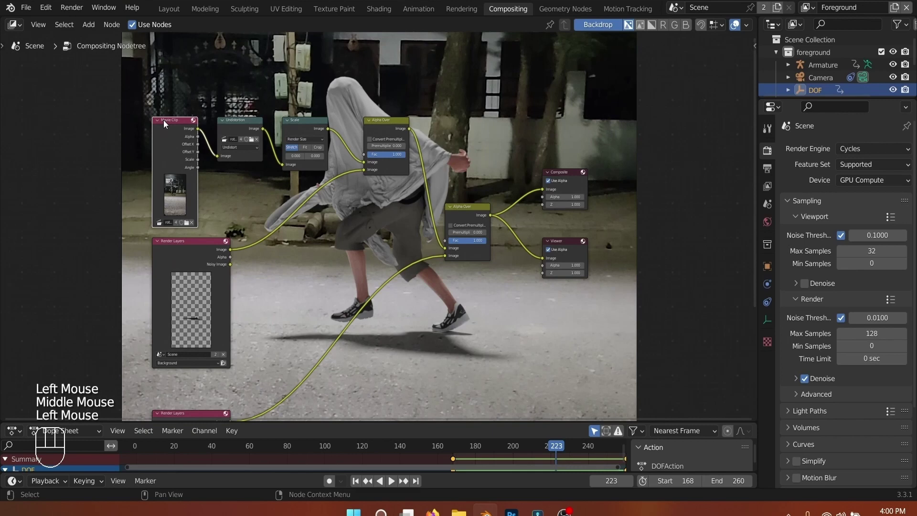
# Step: Move the Composite and Viewer nodes right and insert a Color Balance node after Alpha Over
pyautogui.moveTo(514, 132); pyautogui.dragTo(619, 323)
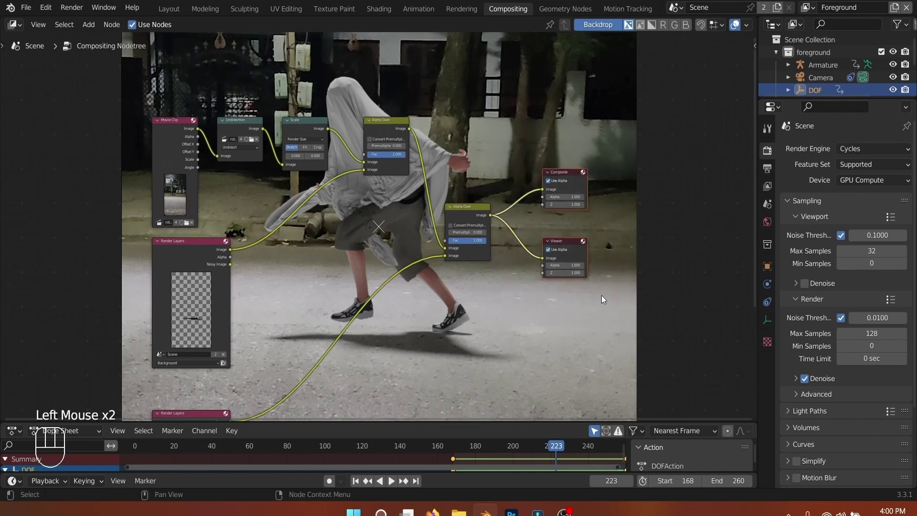
pyautogui.press('g')
pyautogui.rightClick(659, 137)
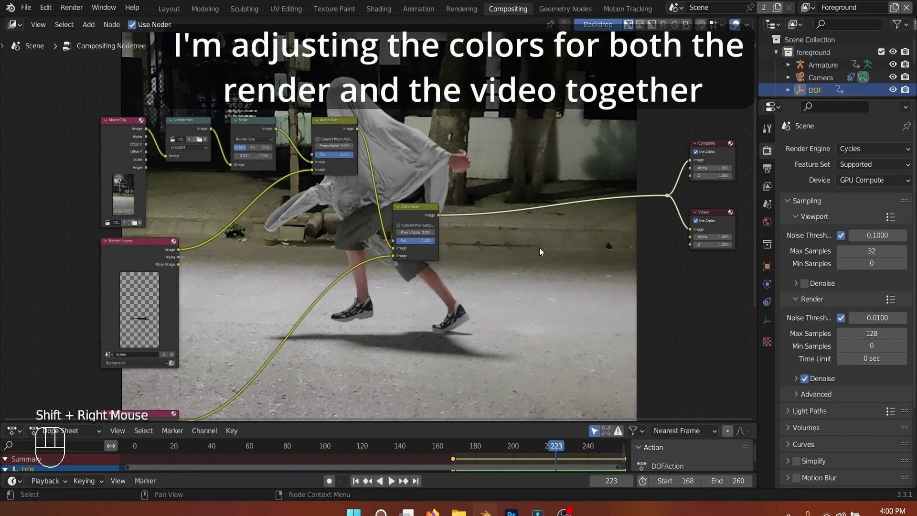
pyautogui.press('shift+a')
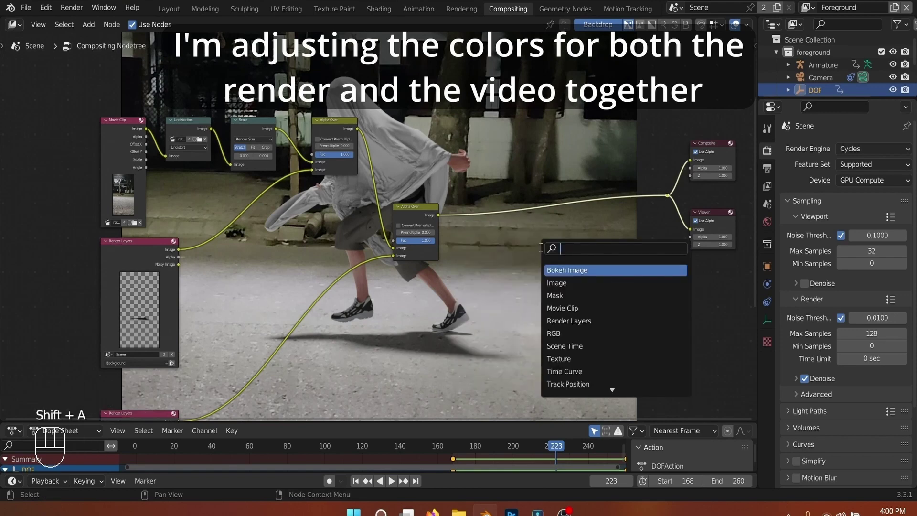
pyautogui.press('Down')
pyautogui.press('Down')
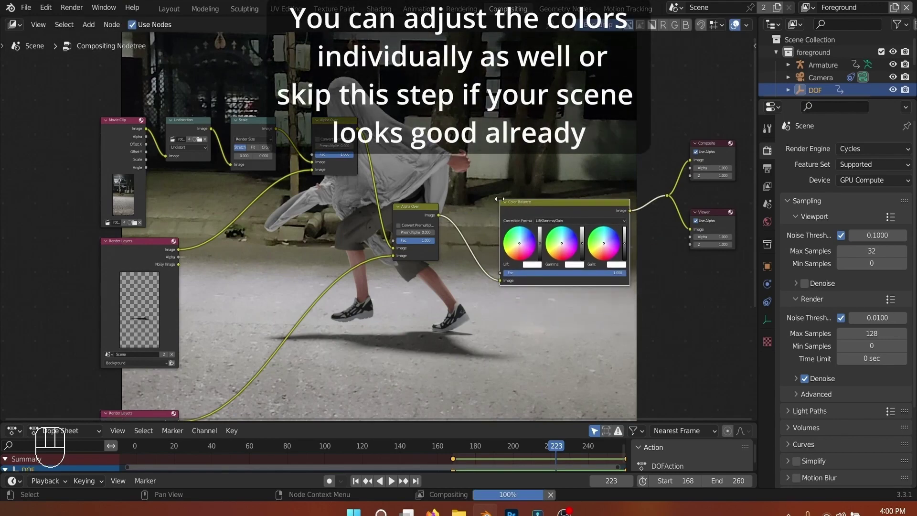
# Step: Adjust the Color Balance Lift and Gain to give the combined image warmer tones
pyautogui.scroll(3)
pyautogui.middleClick(528, 161)
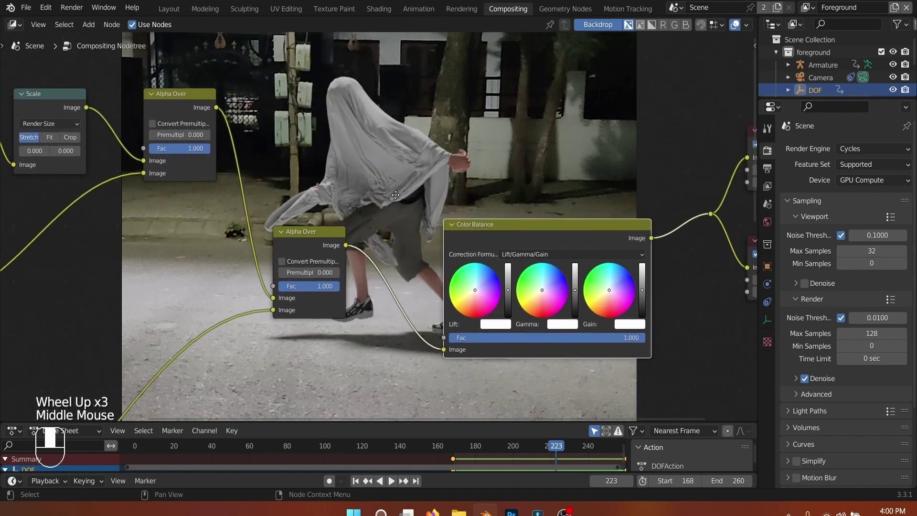
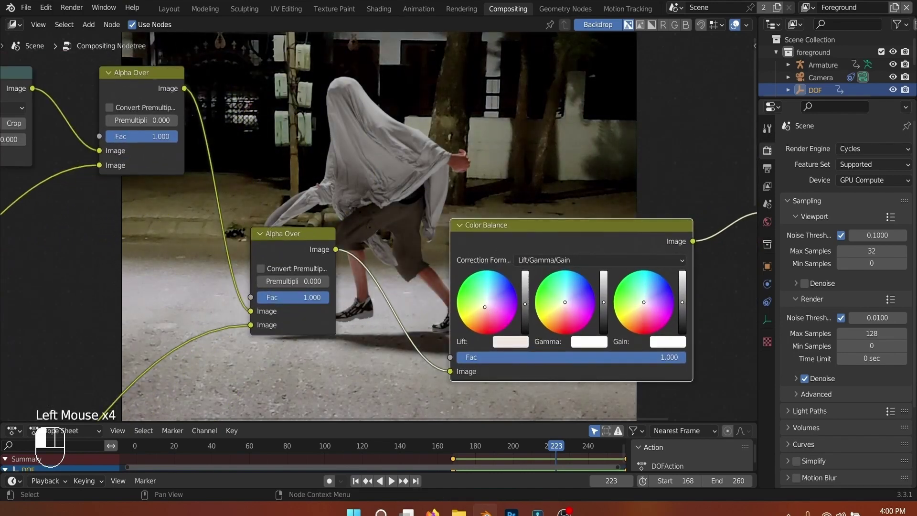
pyautogui.click(606, 300)
pyautogui.click(683, 306)
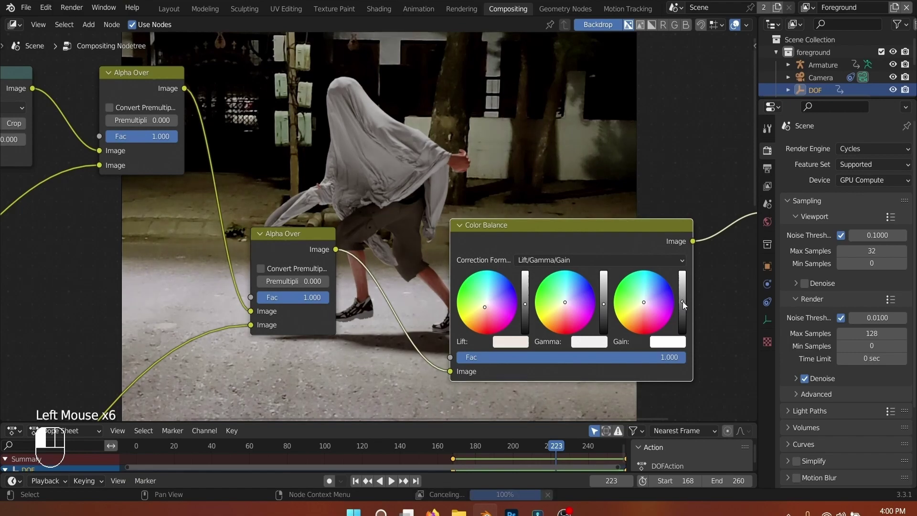
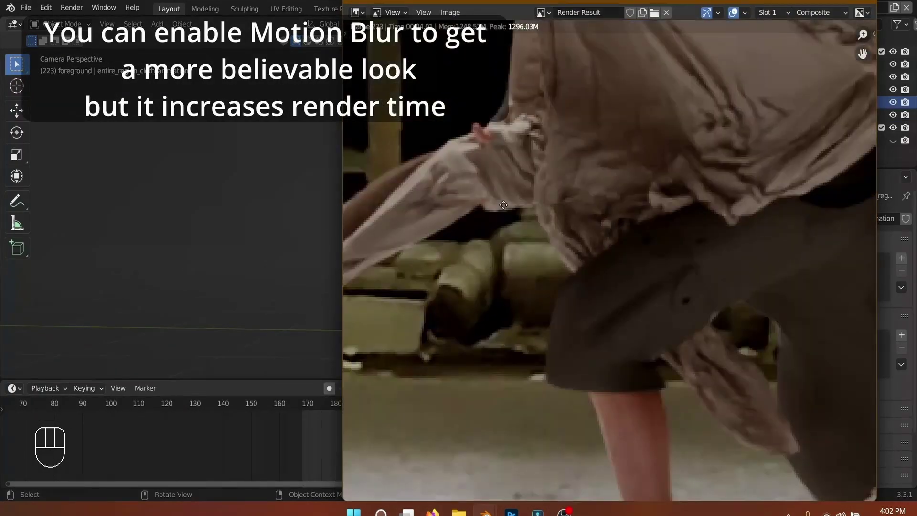
# Step: Enable Motion Blur in Render properties, test-render, and start a new file from the File menu
pyautogui.click(776, 227)
pyautogui.scroll(-3)
pyautogui.press('F12')
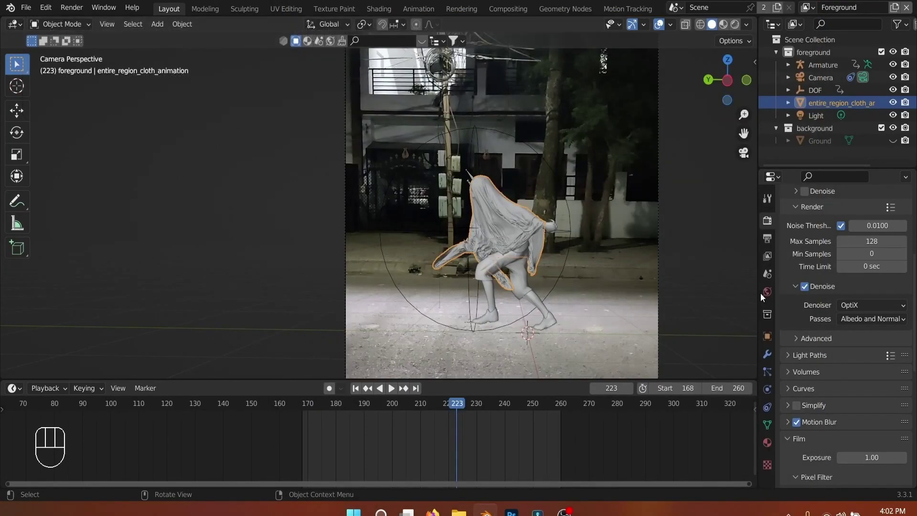
pyautogui.click(770, 240)
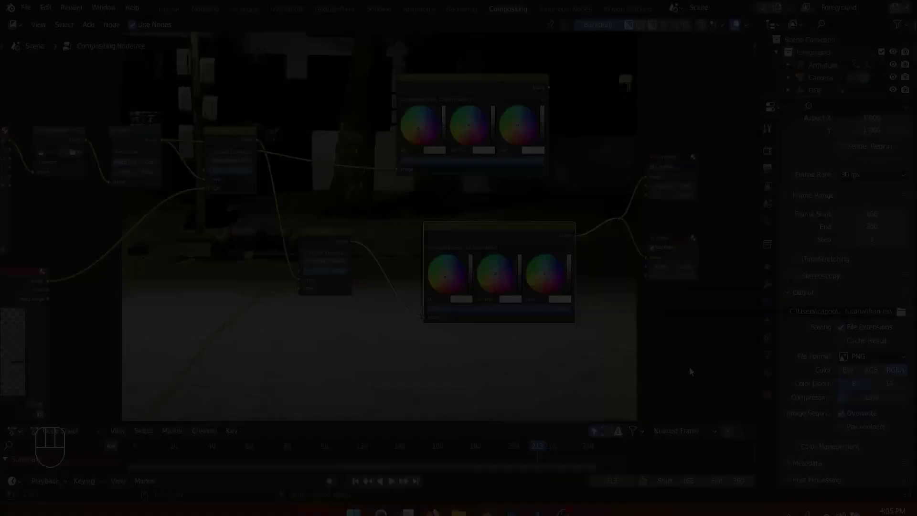
pyautogui.click(26, 12)
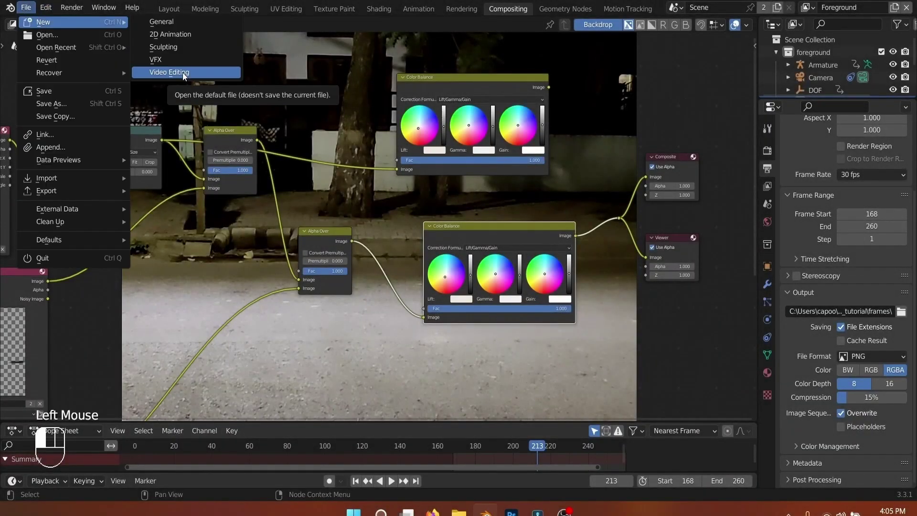